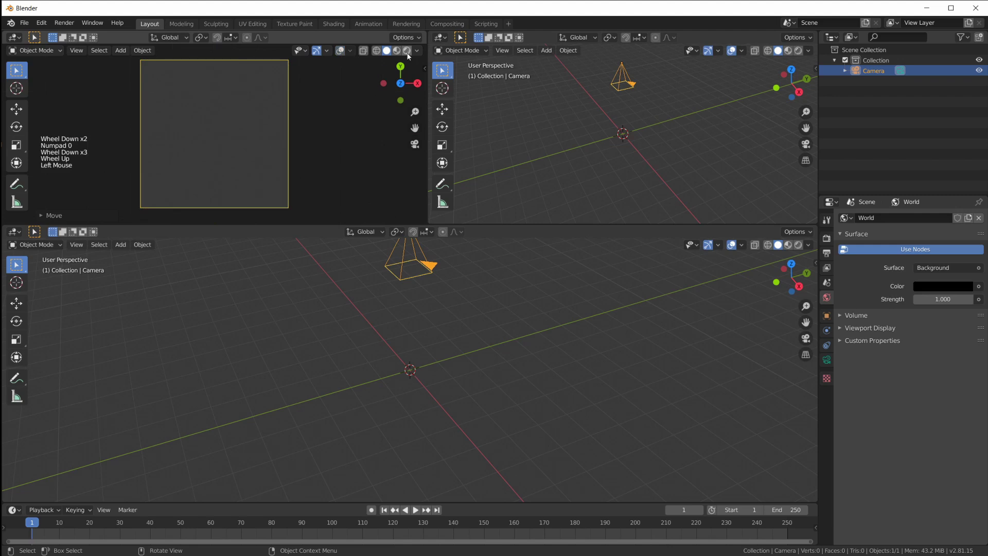
- Save the scene as rec01.blend and switch the viewports to Top view
click(411, 57)
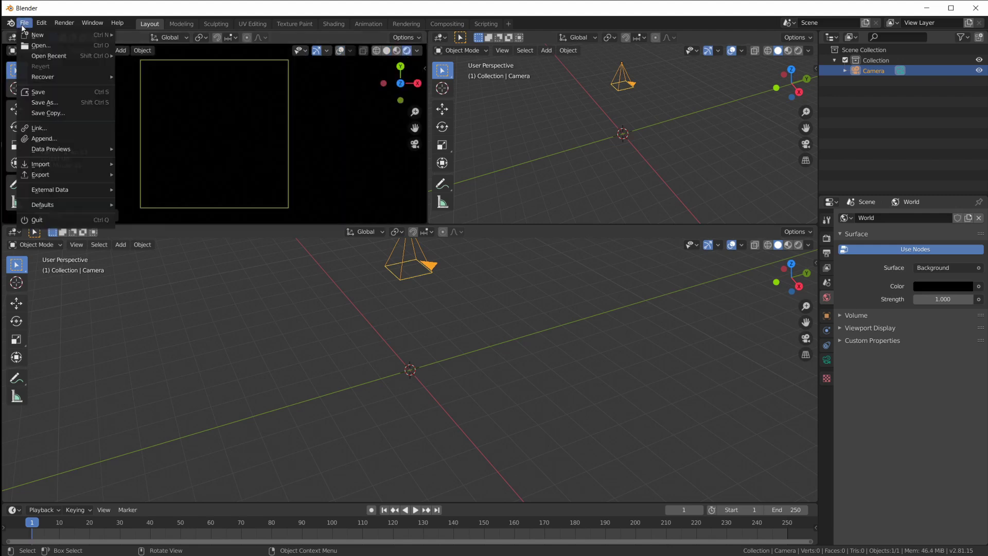
key(KP_7)
scroll(down, 3)
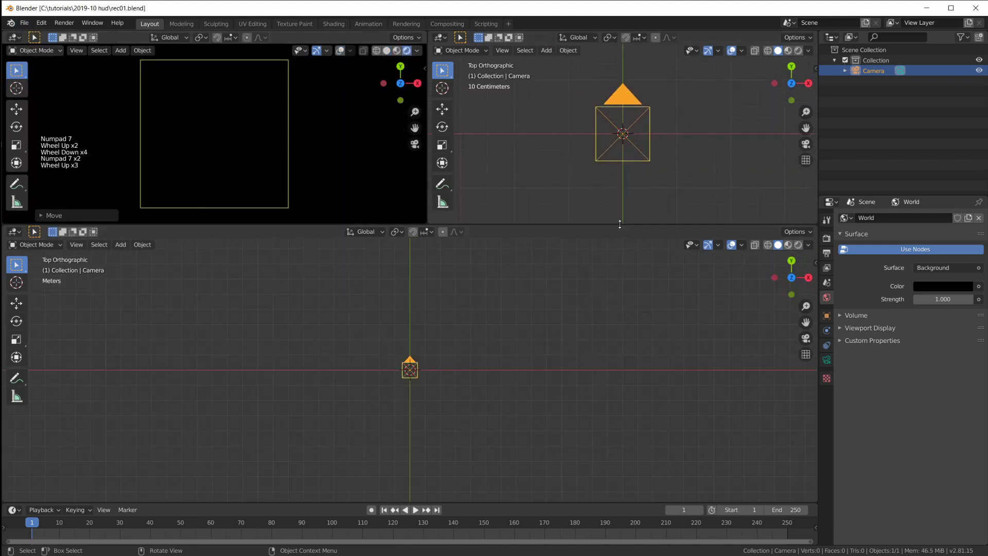
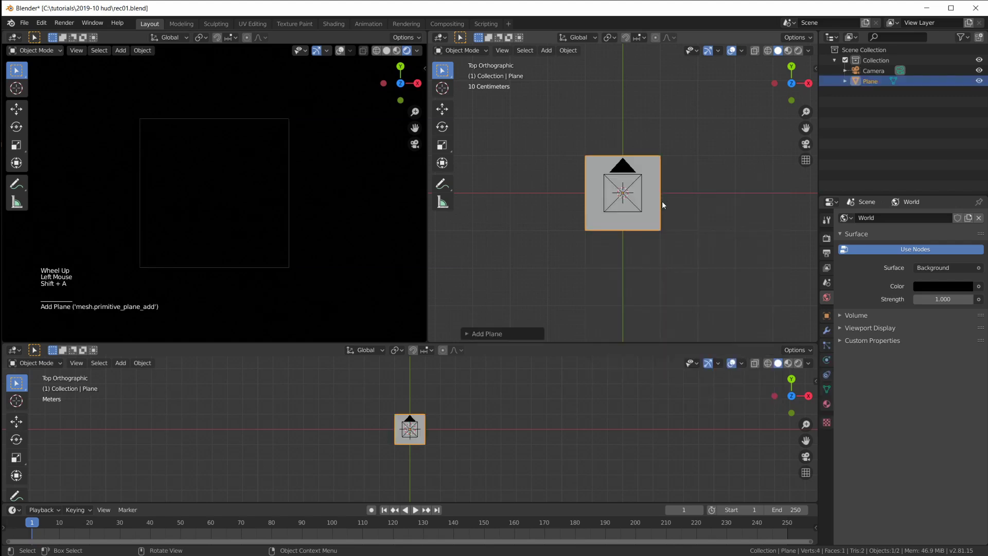
- In Edit Mode, squash the plane along X into a strip and move it 2.75 m up along Y
key(Tab)
key(s)
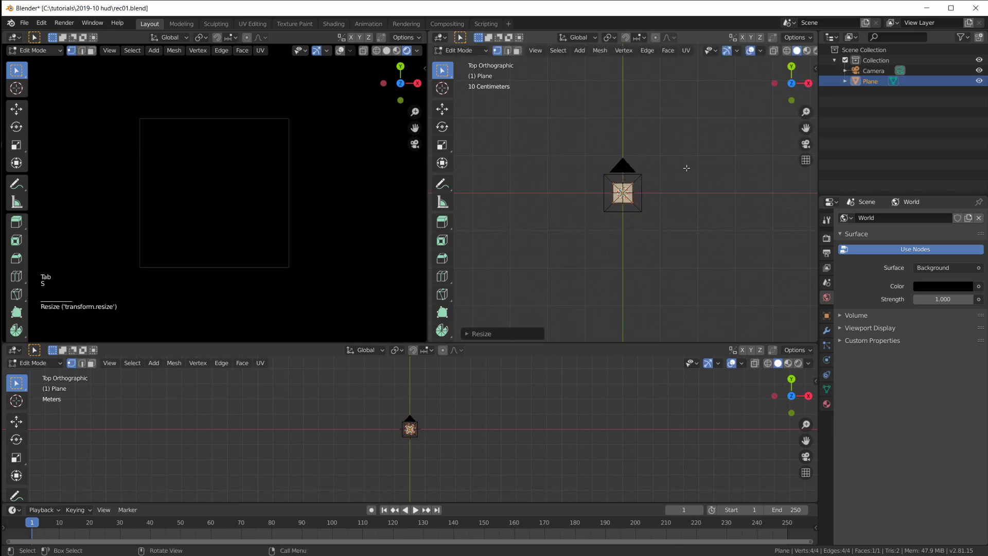
key(s)
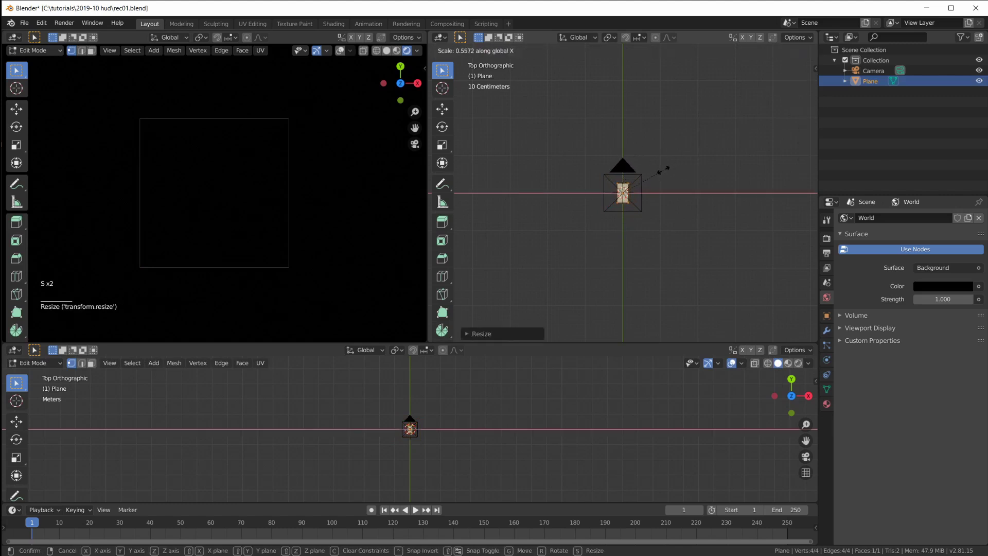
scroll(up, 3)
scroll(down, 3)
key(Tab)
key(Tab)
scroll(up, 3)
scroll(down, 3)
scroll(down, 3)
key(g)
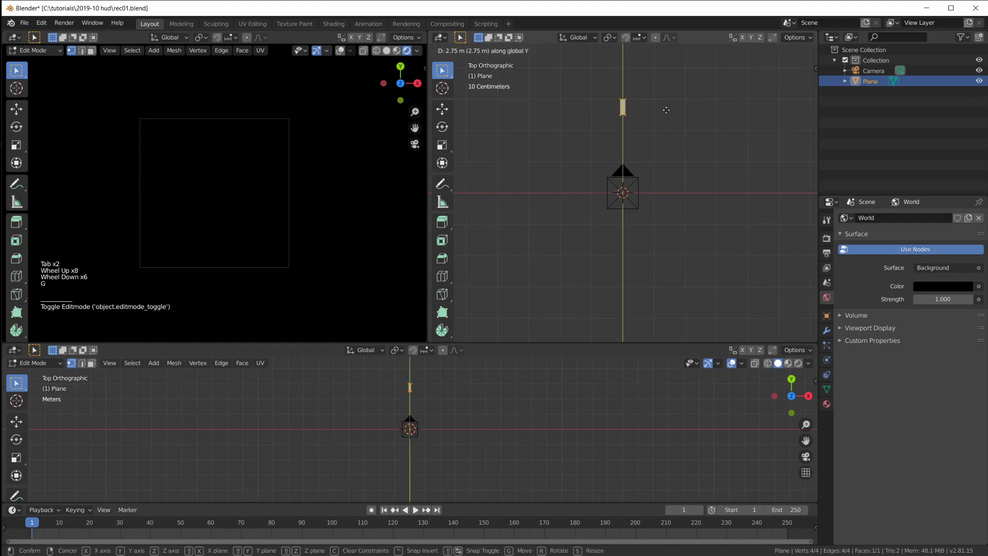
key(Tab)
- Try rotating the bar about the centre, cancel it, and bring up the lower area's editor-type list
middle_click(661, 173)
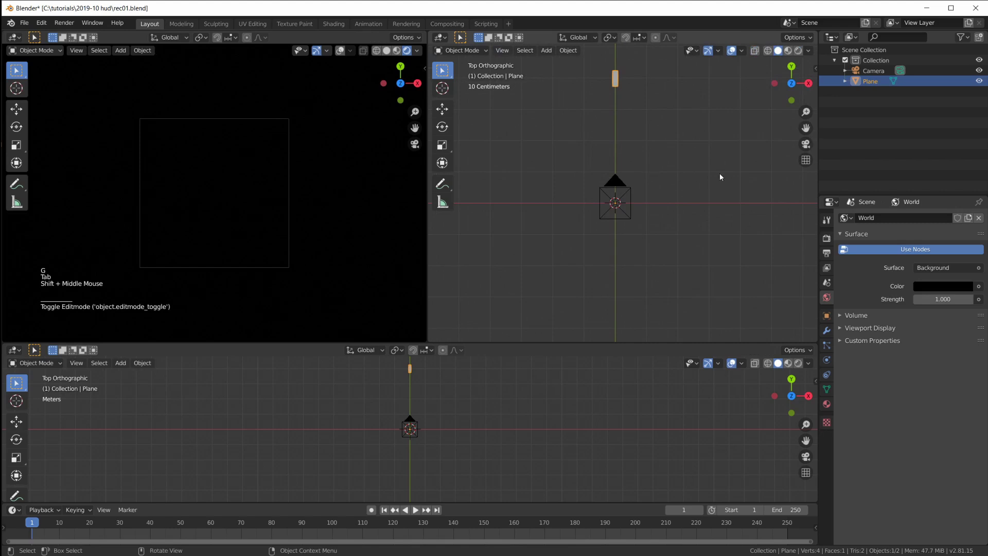
key(r)
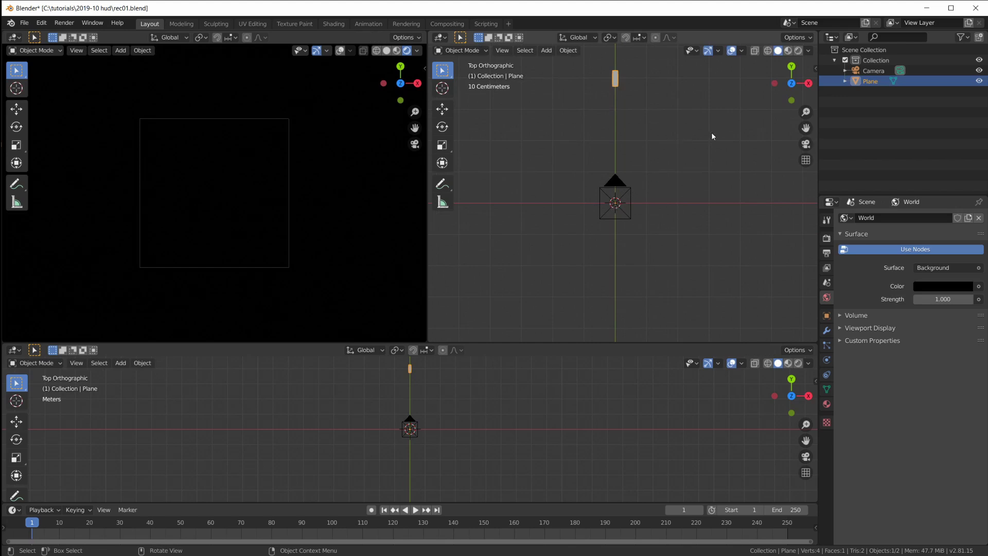
key(r)
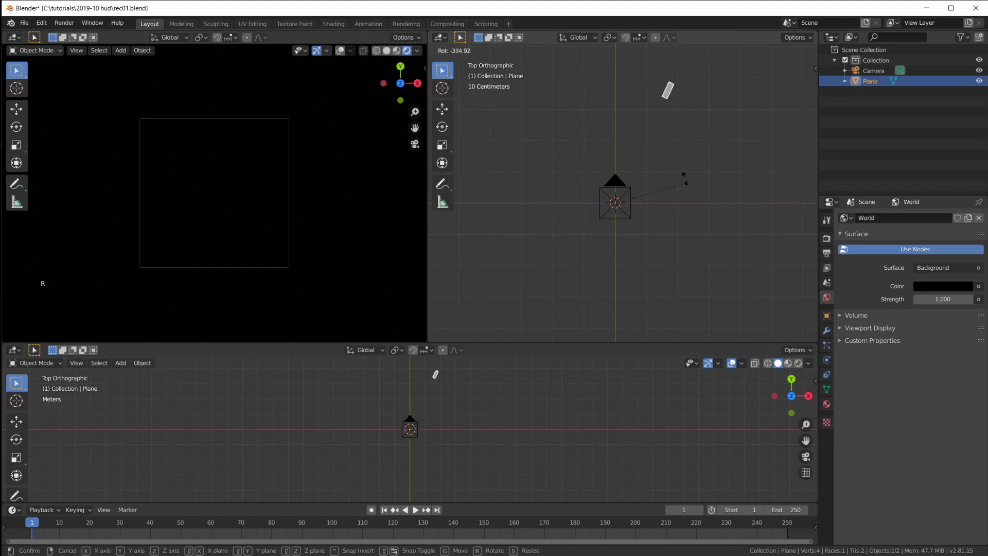
key(r)
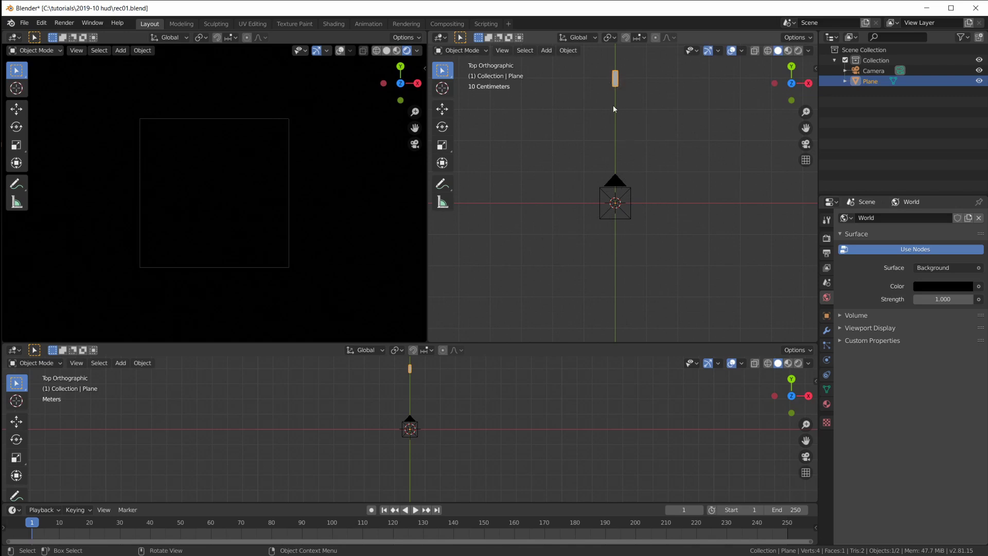
scroll(down, 3)
scroll(up, 3)
scroll(down, 3)
click(54, 274)
click(11, 207)
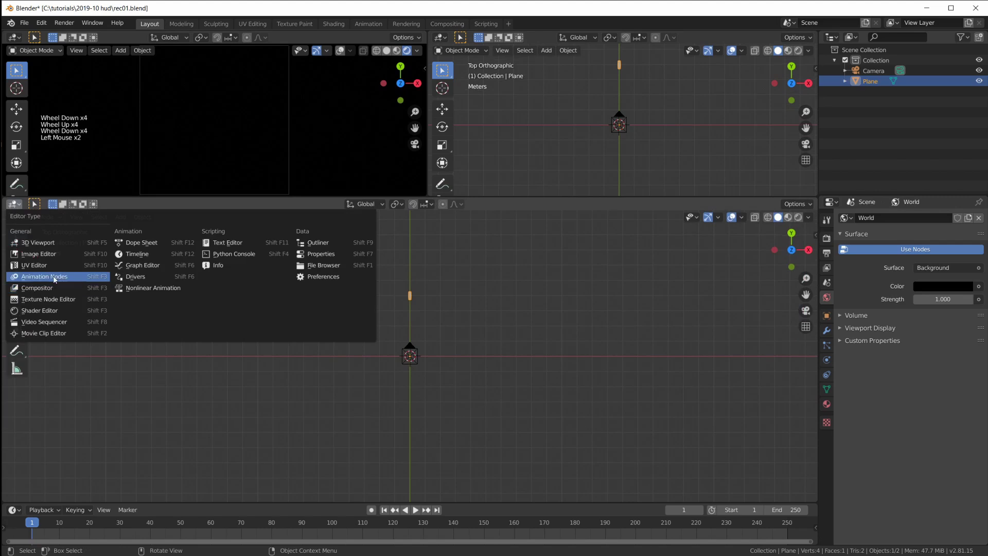
- Switch the lower area to the Animation Nodes editor and show its node tree side panel
click(402, 209)
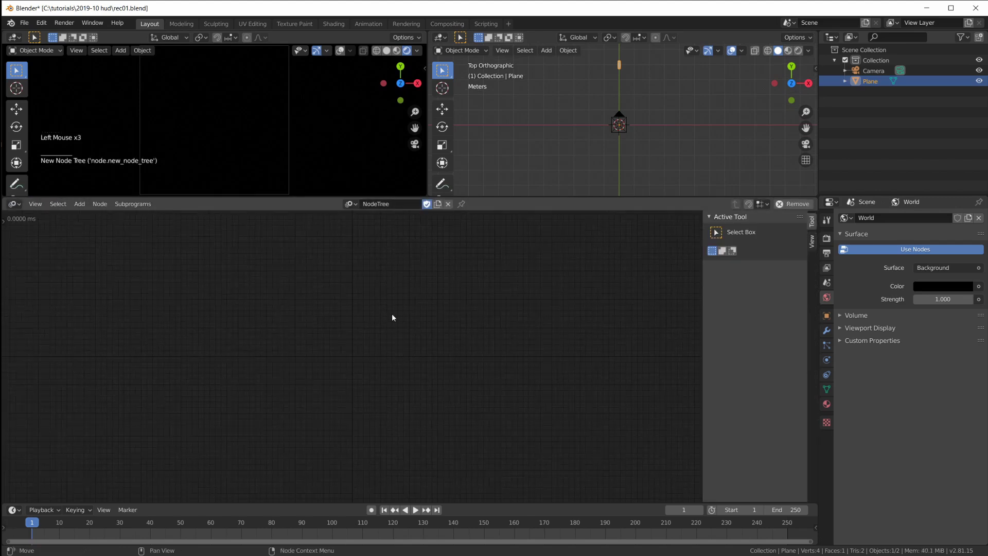
key(n)
key(t)
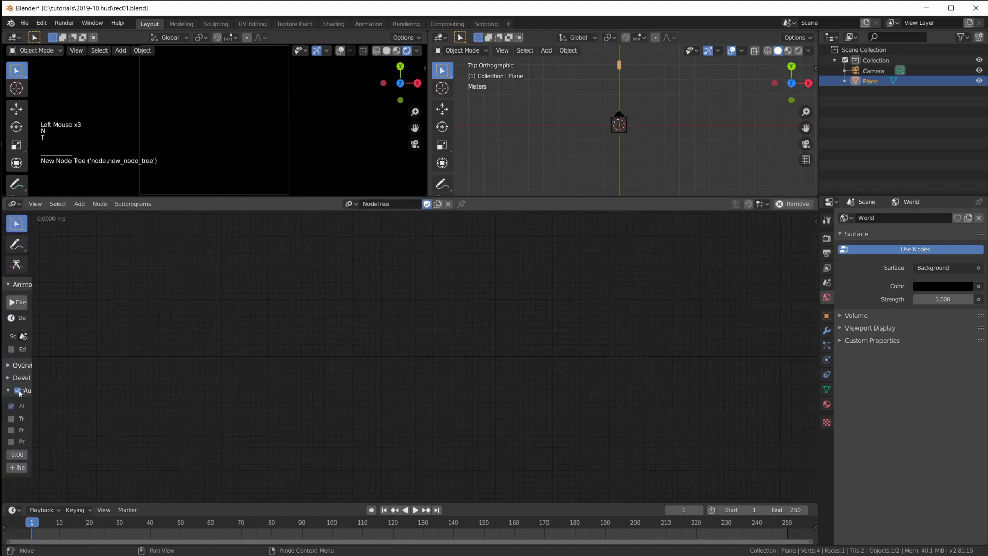
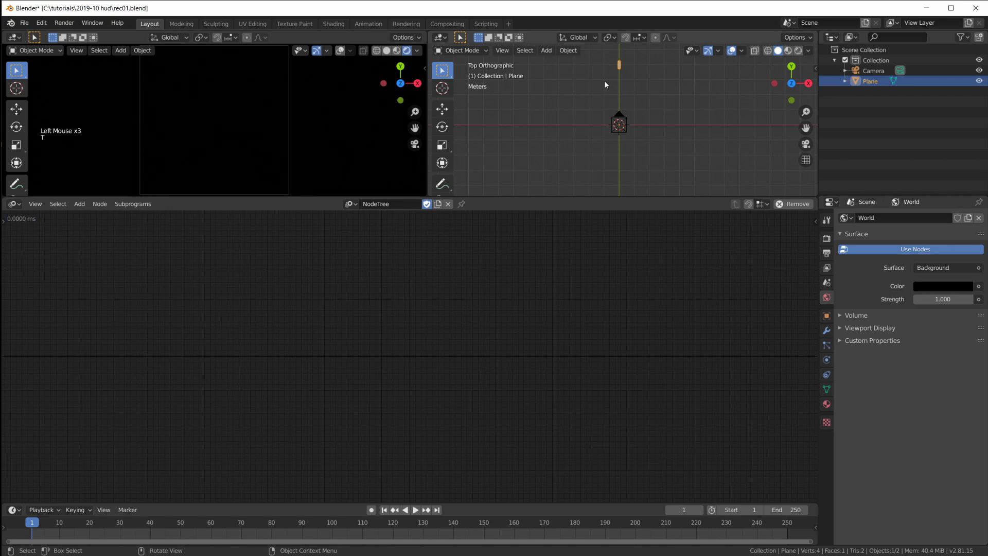
scroll(up, 3)
scroll(down, 3)
scroll(down, 3)
scroll(up, 3)
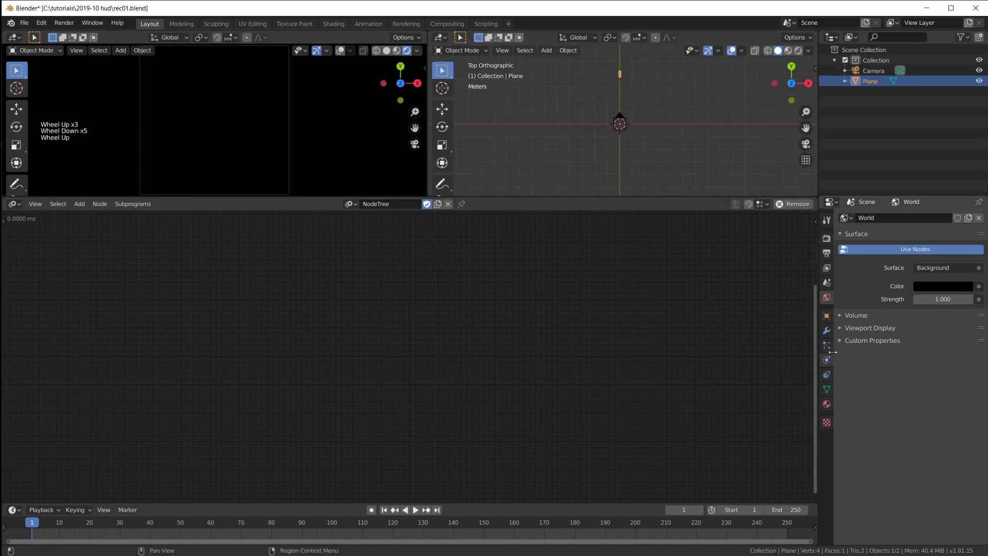
scroll(down, 3)
- Create a new material with an Emission surface, light-blue colour and strength 20
click(826, 407)
click(903, 267)
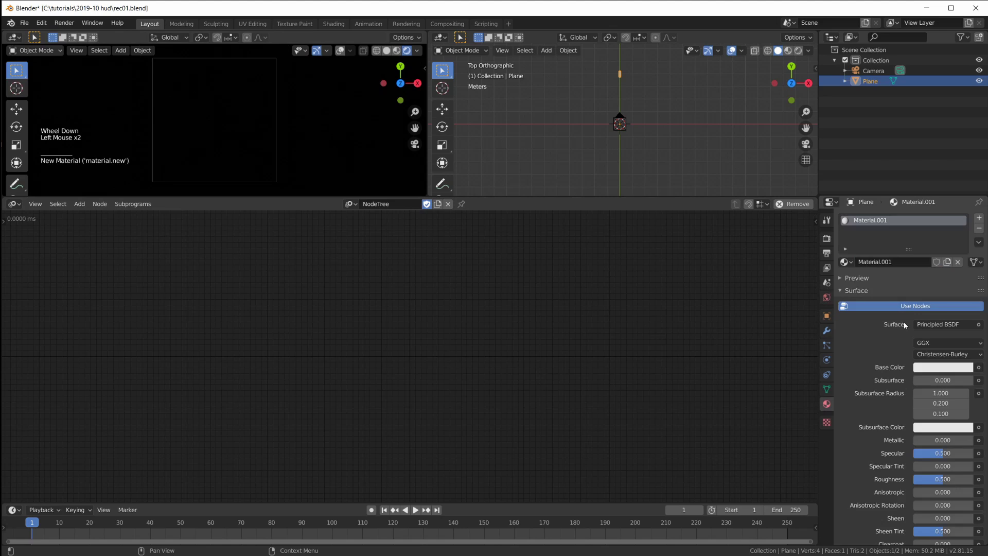
click(950, 325)
click(950, 325)
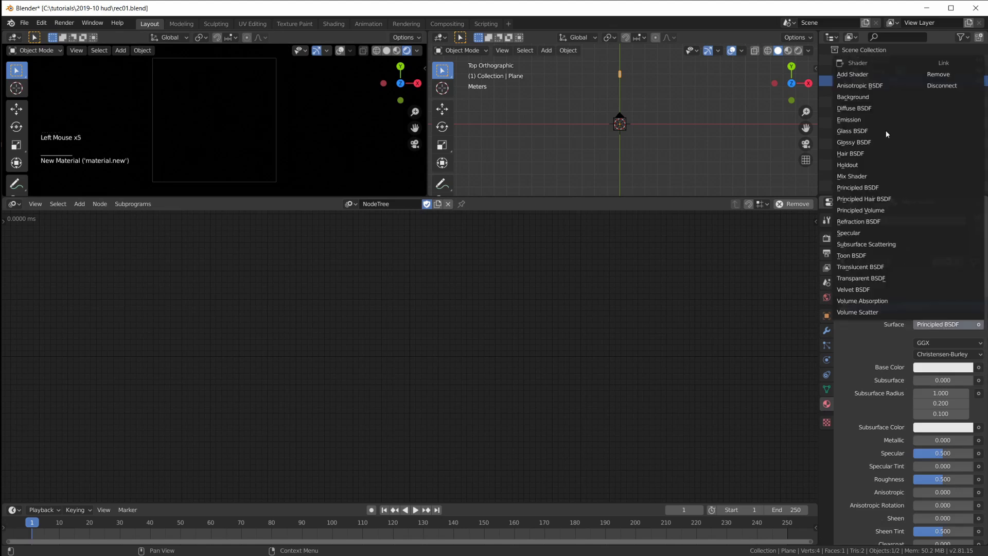
click(932, 346)
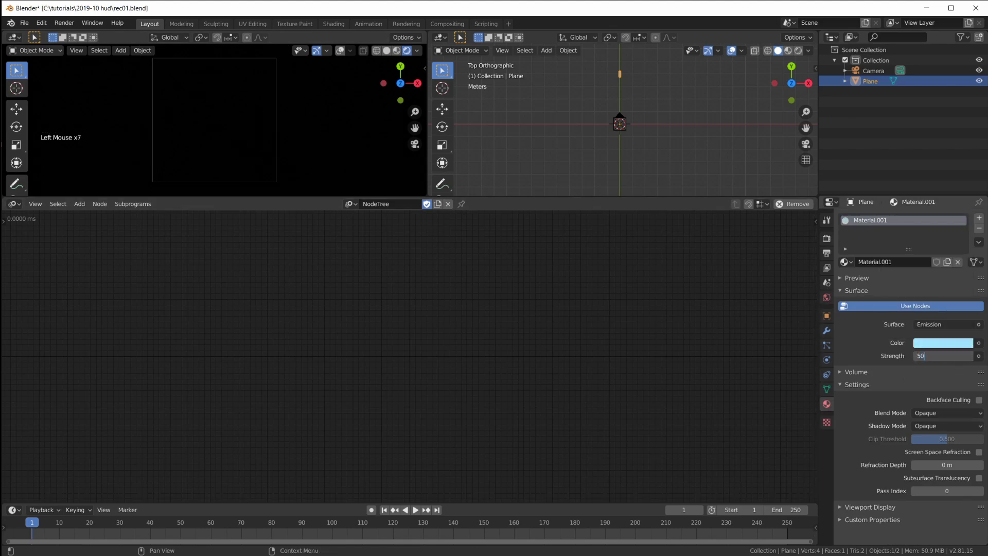
click(826, 245)
click(853, 307)
scroll(down, 3)
scroll(up, 3)
- Enable Bloom in the render settings and raise the camera about 10 m
click(884, 77)
click(876, 87)
click(624, 118)
scroll(down, 3)
key(KP_3)
scroll(down, 3)
scroll(down, 3)
scroll(down, 3)
key(g)
scroll(down, 3)
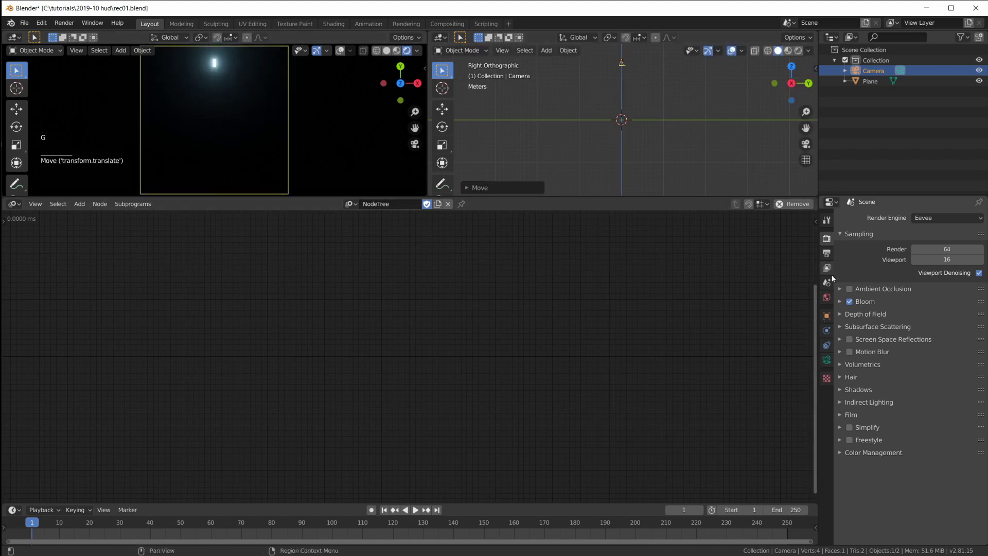
- Reselect the plane and add an Object Instancer node to the tree
click(339, 411)
click(362, 340)
key(shift+a)
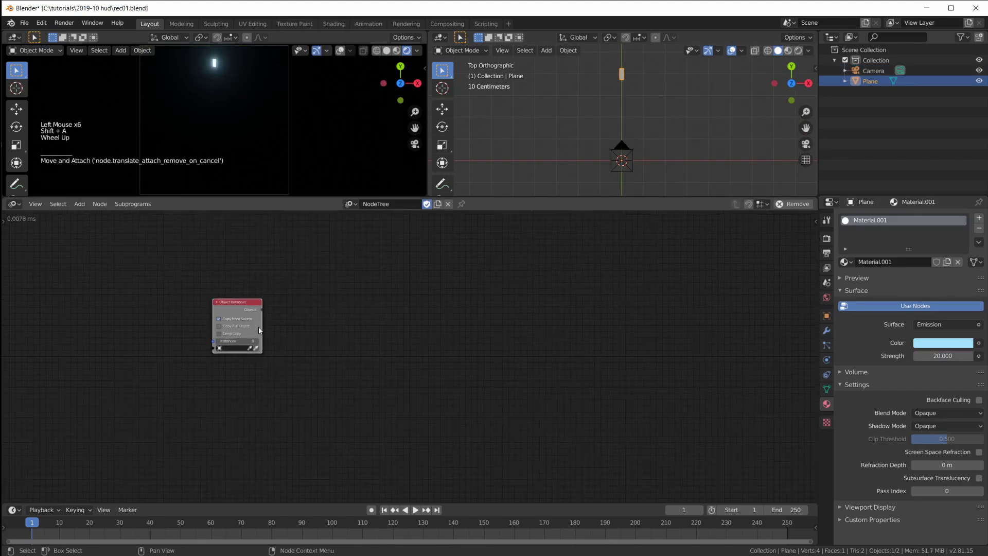
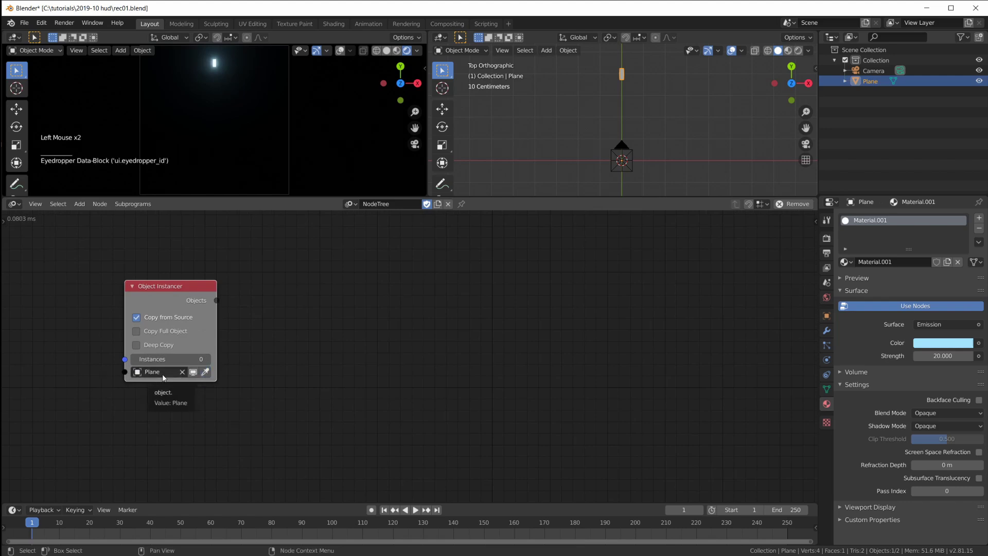
- Set the instancer to 36 copies of Plane and collapse the Object Container collection in the Outliner
click(170, 289)
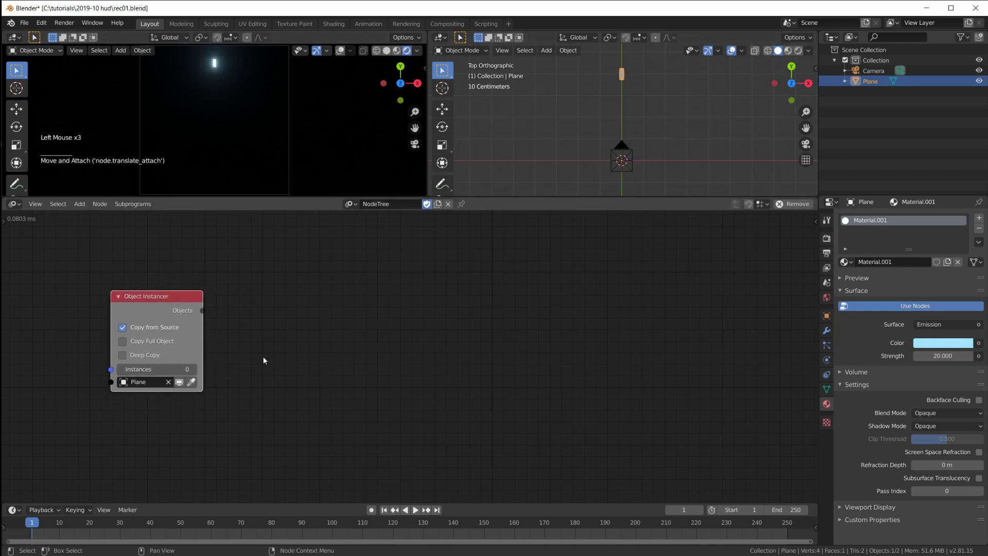
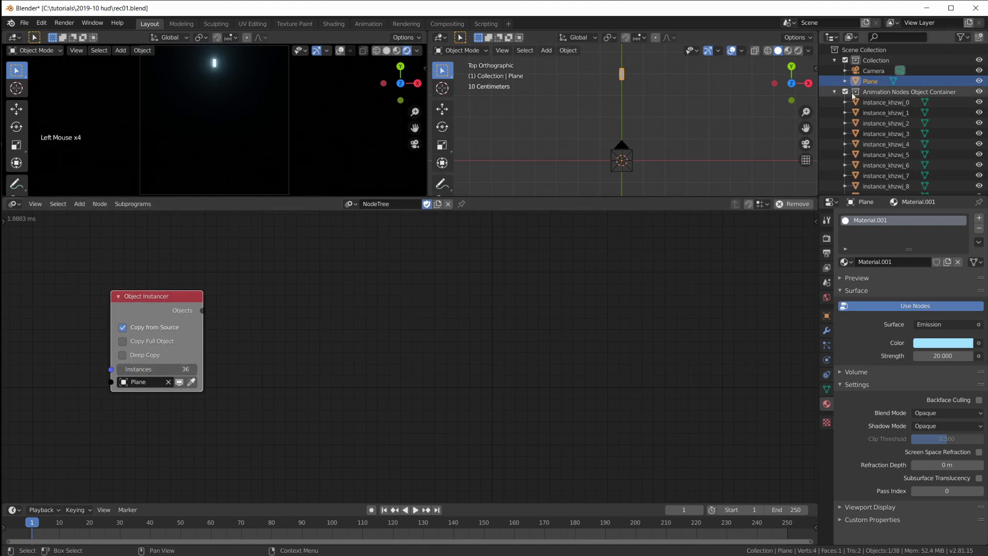
click(839, 94)
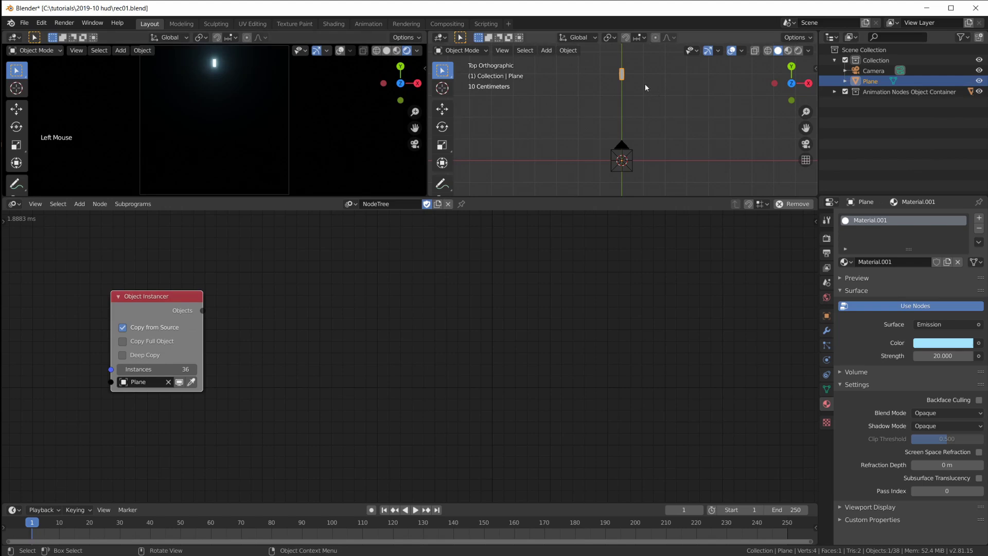
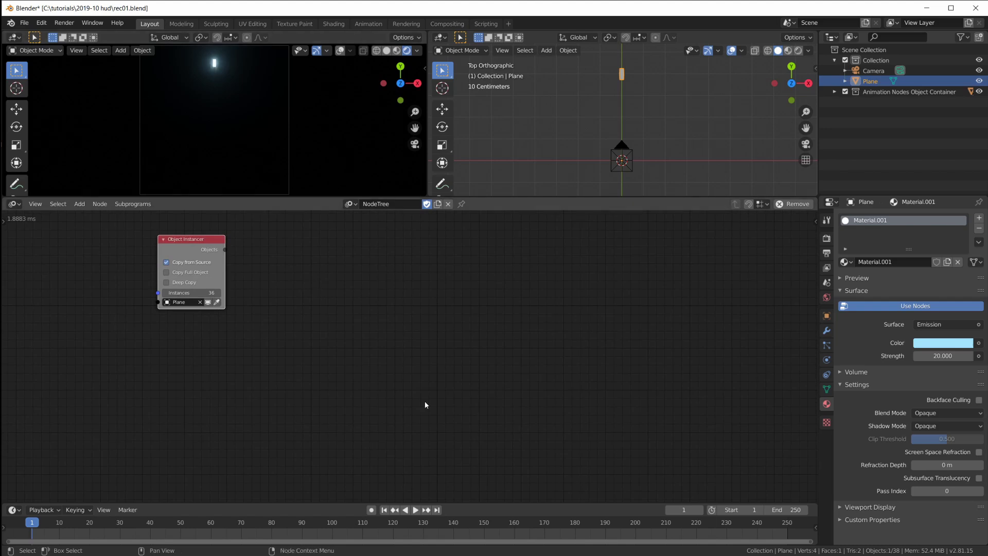
- Add a Loop subprogram named My Loop with an Object iterator
click(312, 360)
key(shift+a)
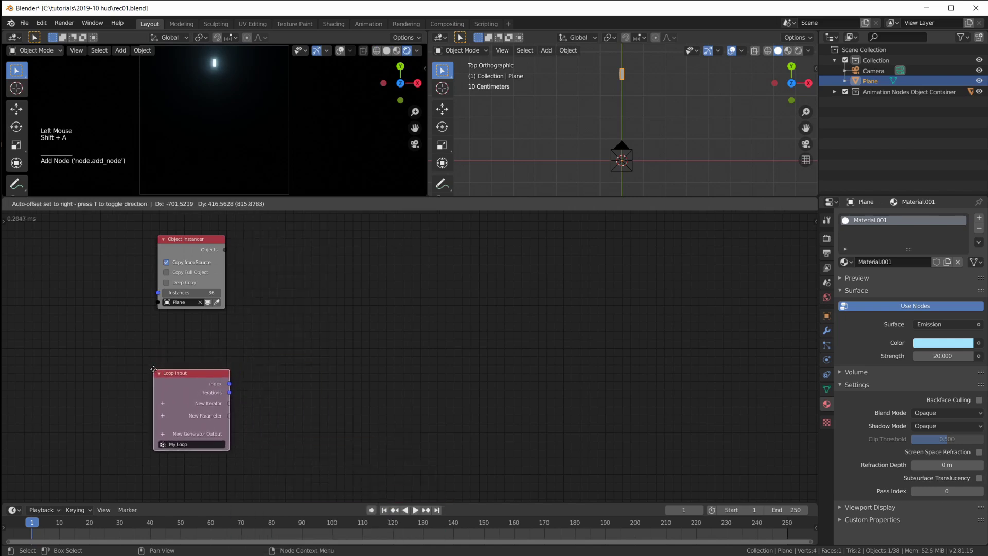
scroll(up, 3)
scroll(down, 3)
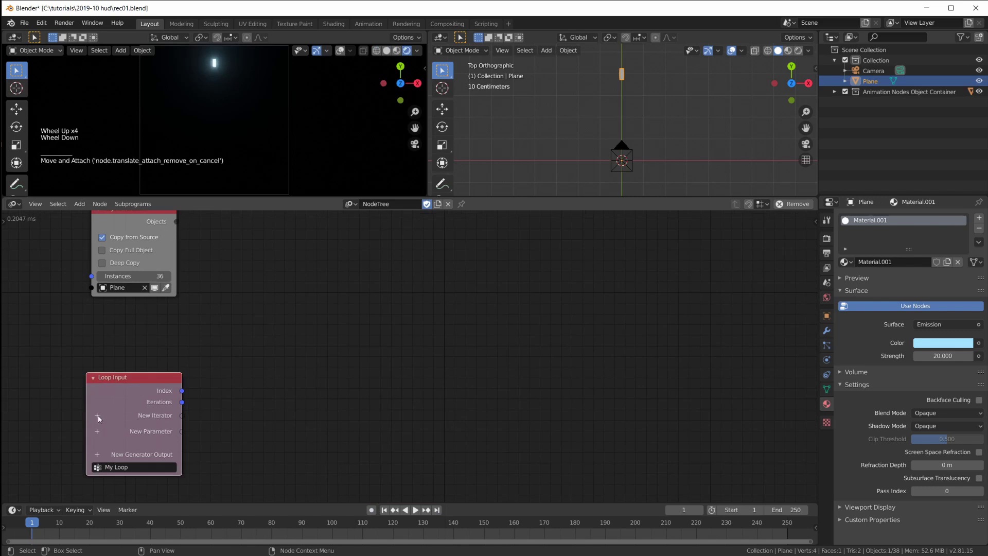
click(100, 420)
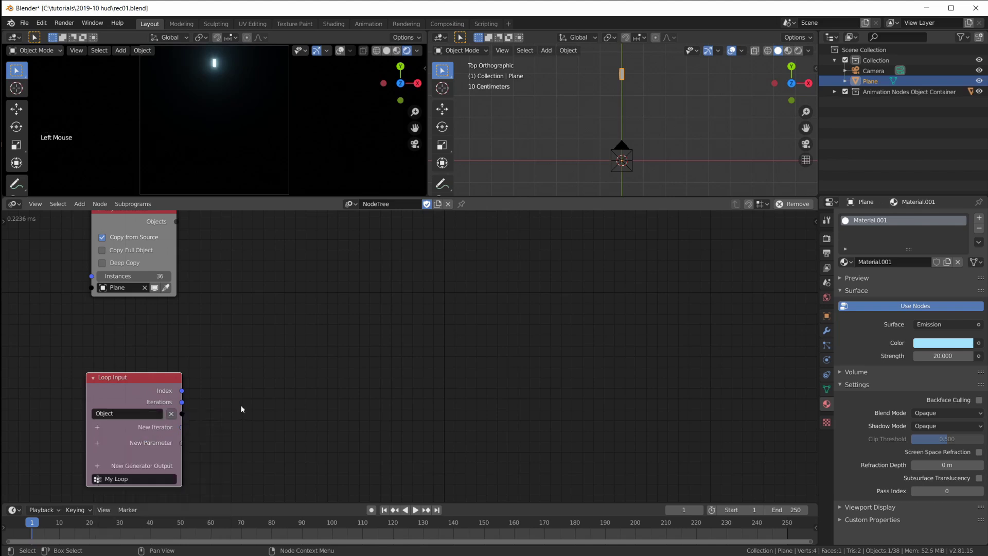
click(147, 388)
key(w)
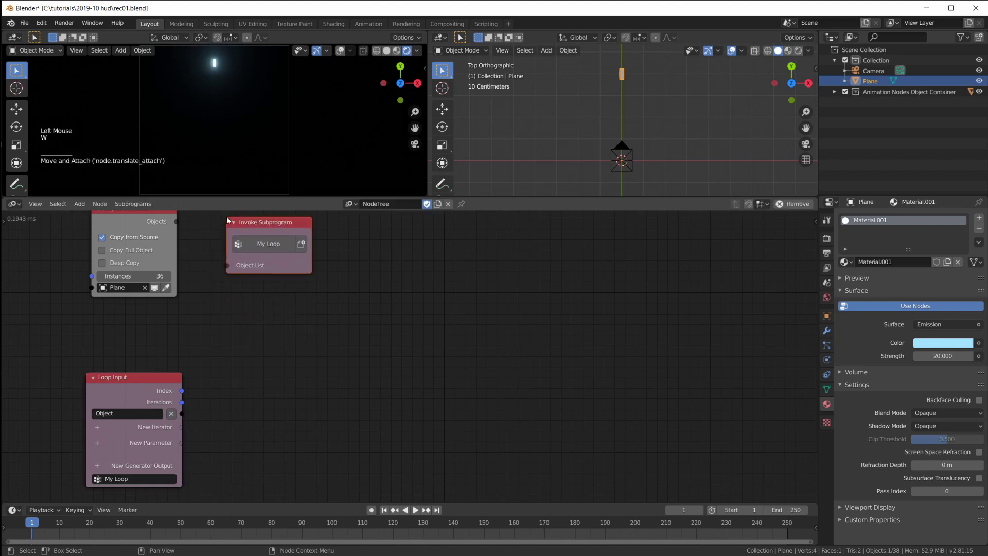
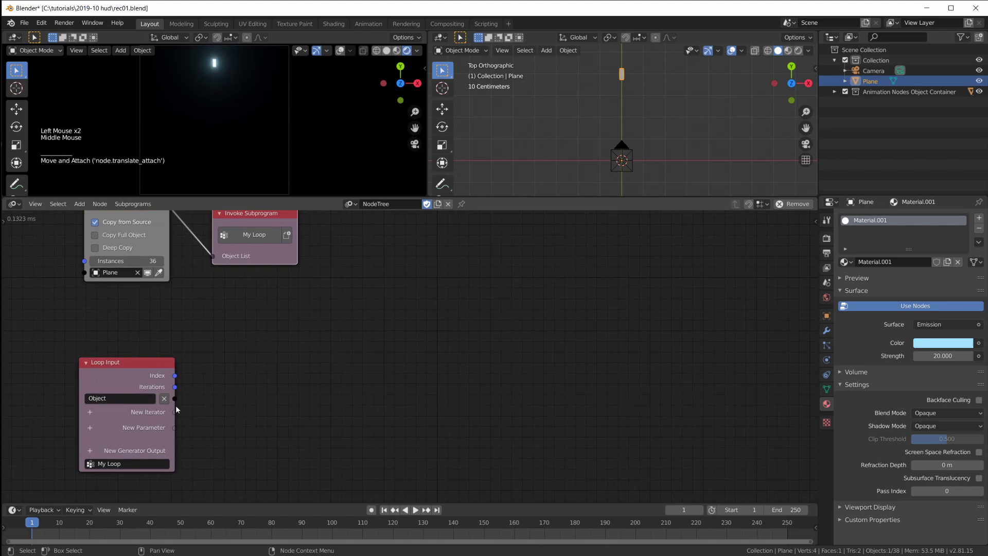
click(179, 403)
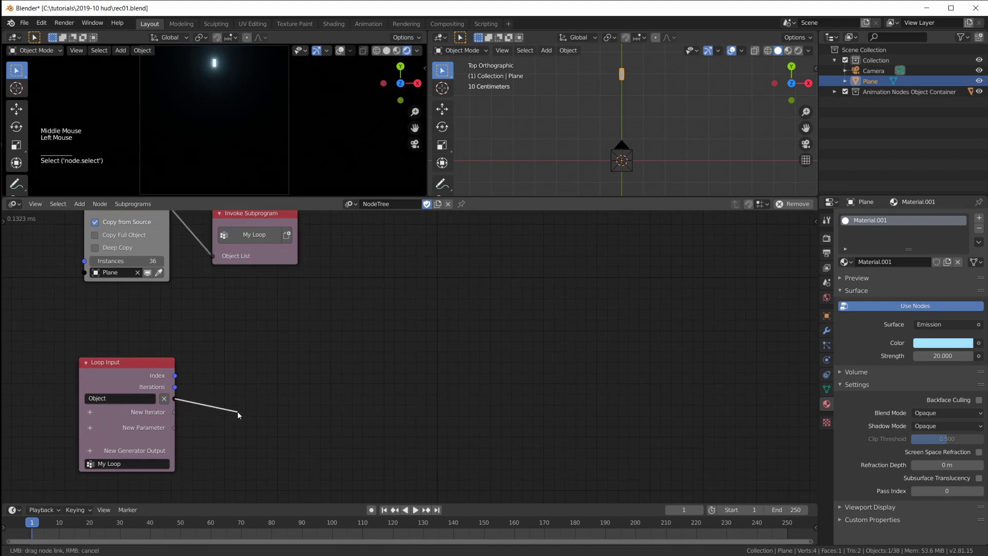
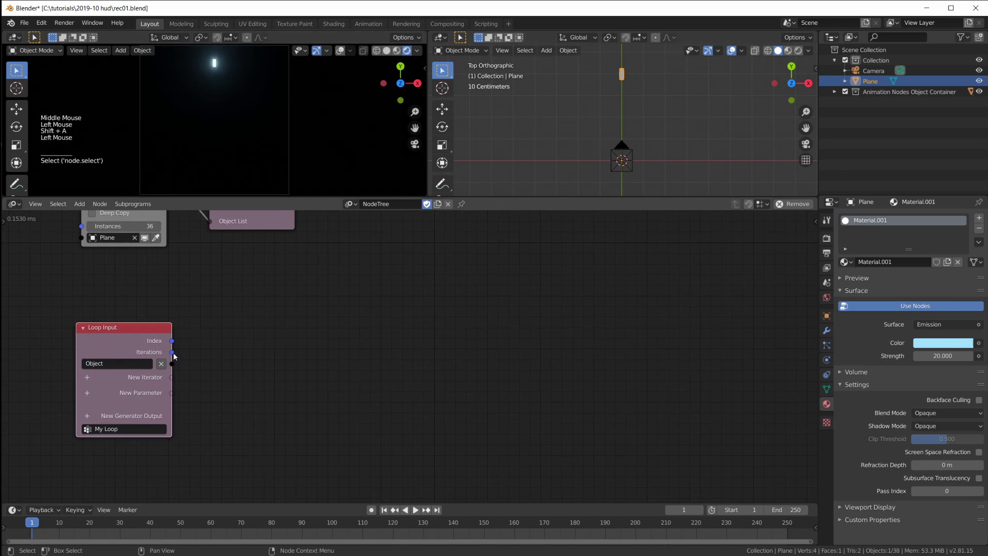
- Add a Multiply math node with A=360 and the loop's Iterations wired into B
key(shift+a)
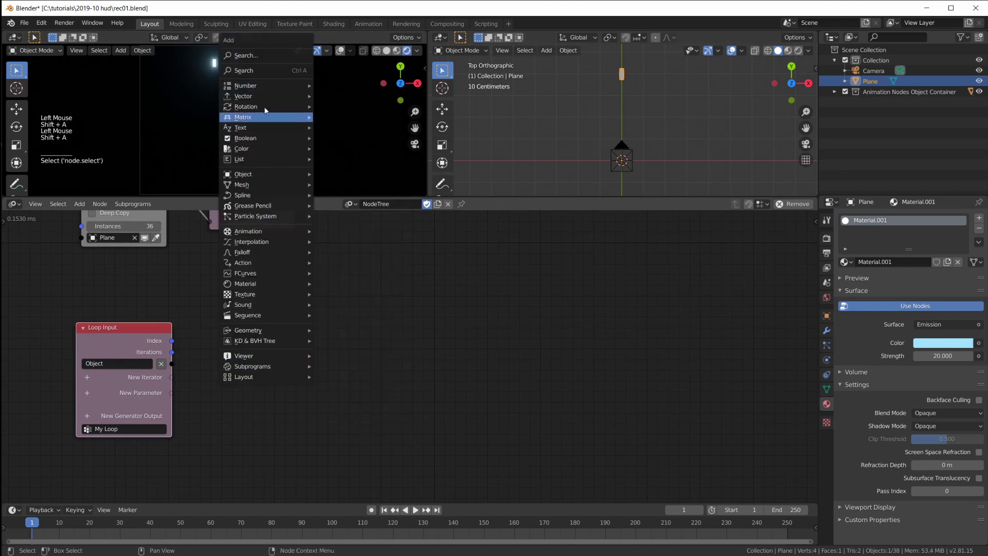
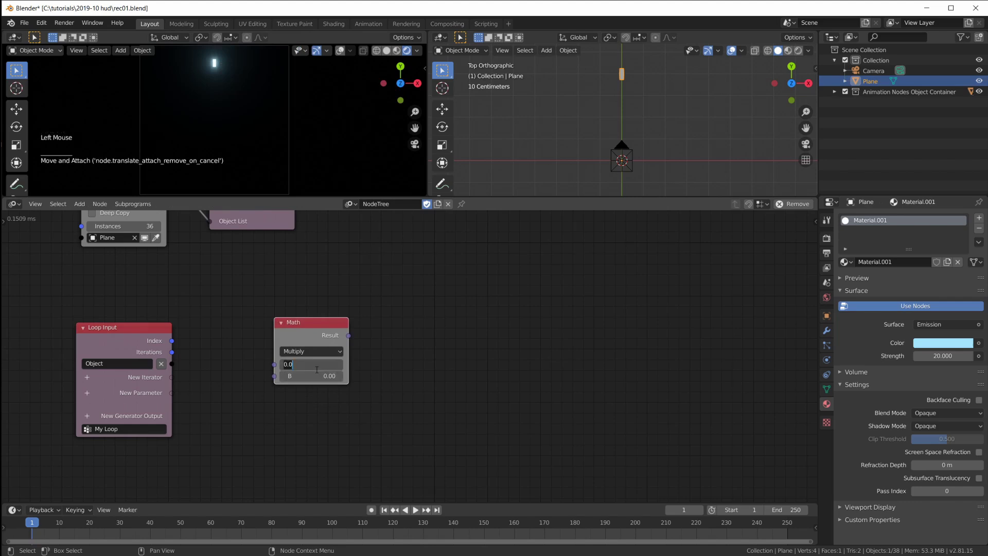
click(276, 378)
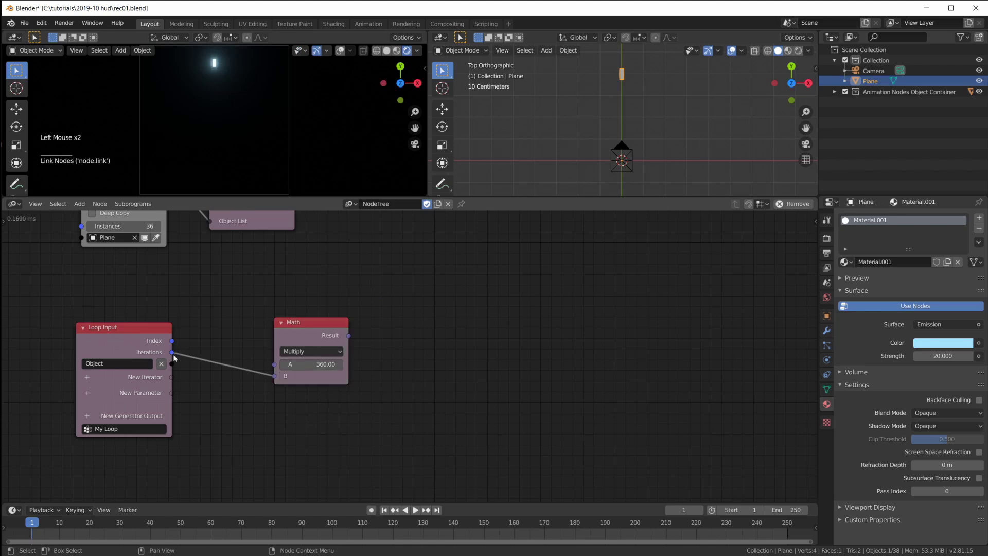
click(315, 329)
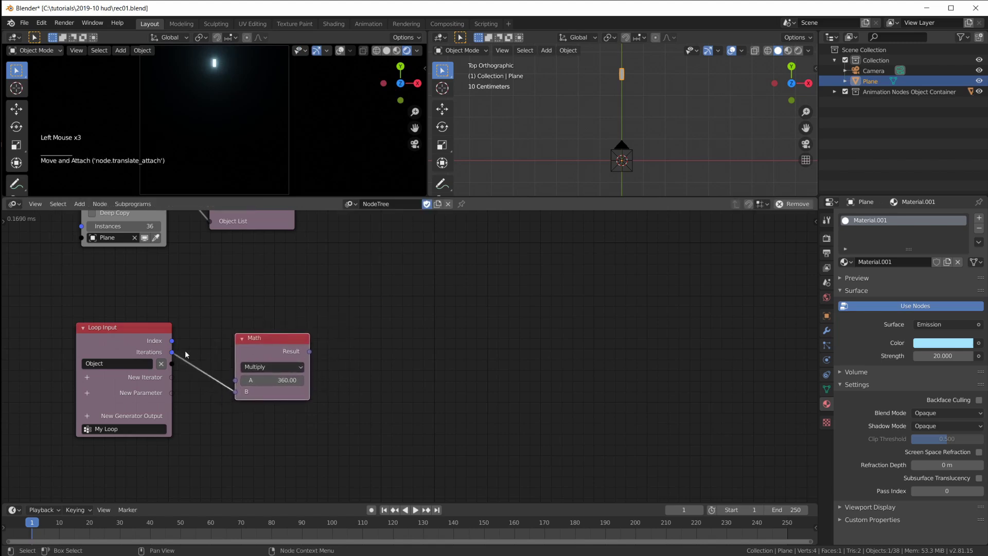
click(312, 354)
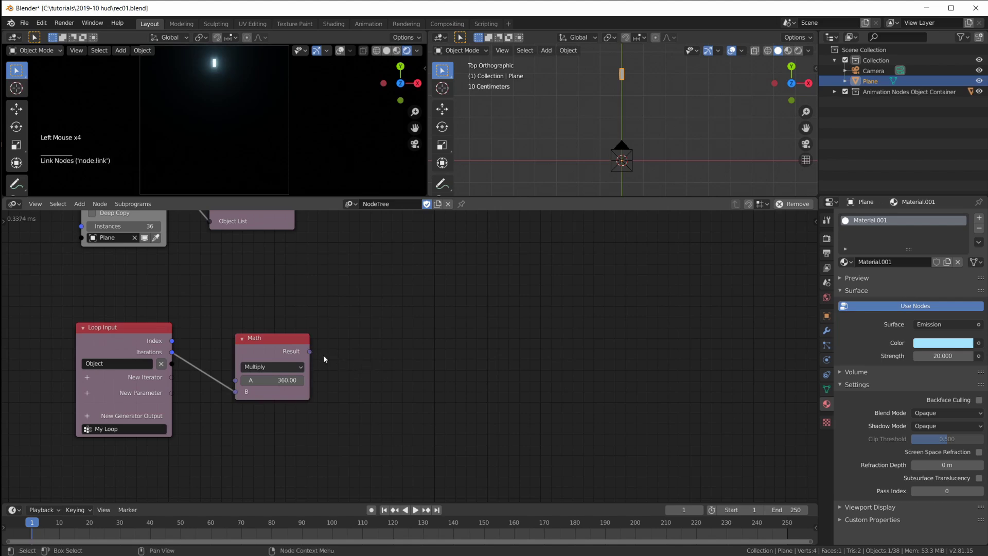
middle_click(326, 322)
middle_click(378, 386)
click(308, 347)
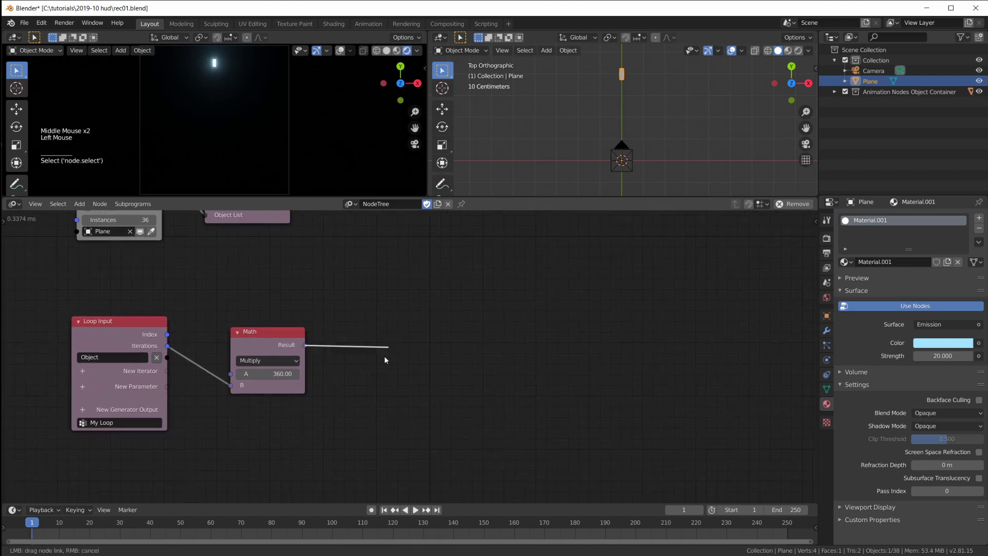
click(420, 346)
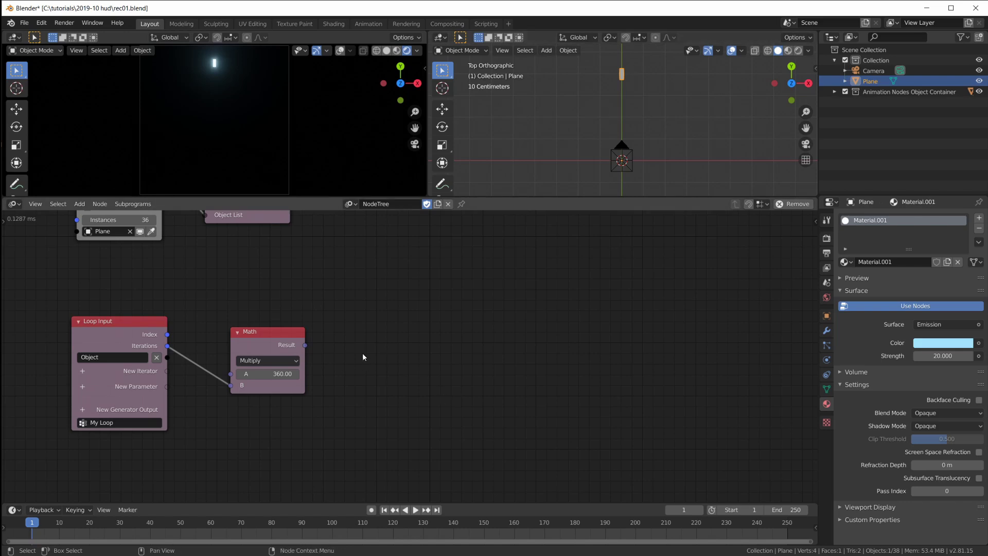
click(357, 368)
click(380, 355)
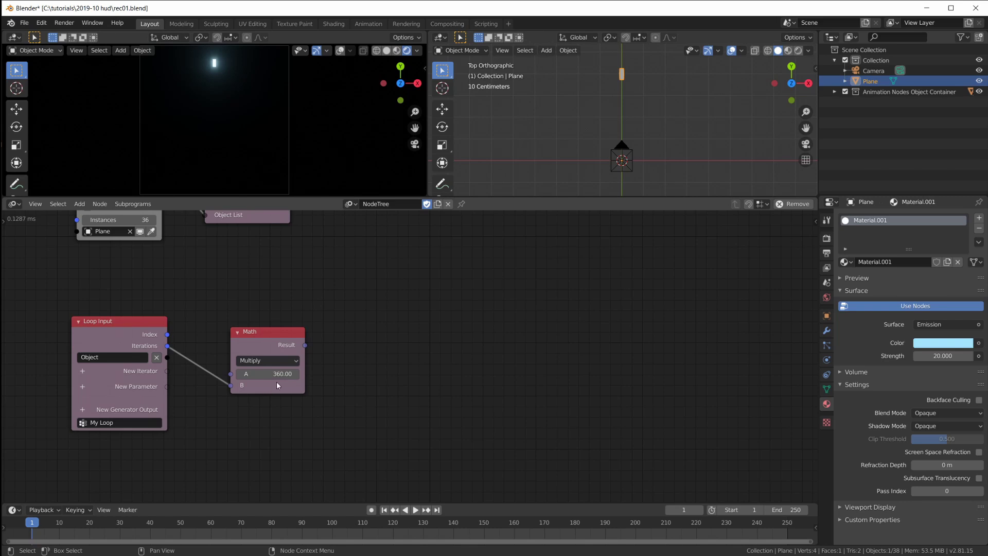
click(440, 356)
- Add an Object Transforms Output fed by the loop's object and reposition the 360.0 * B node
key(shift+a)
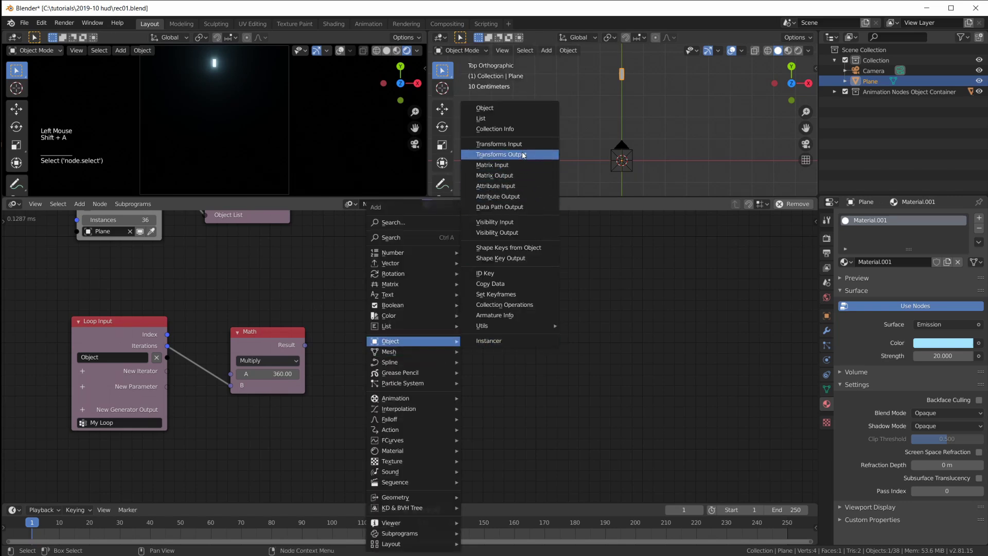
click(425, 361)
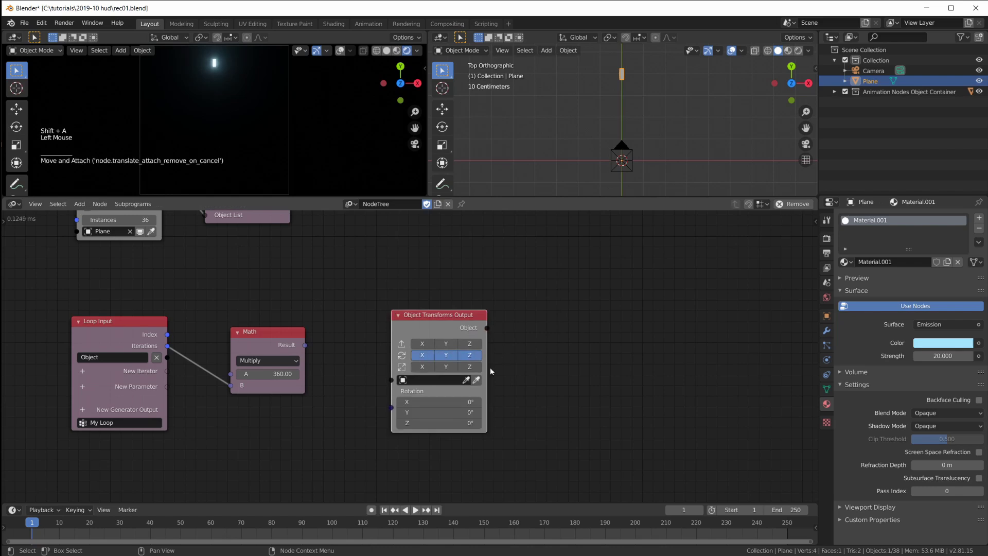
click(395, 385)
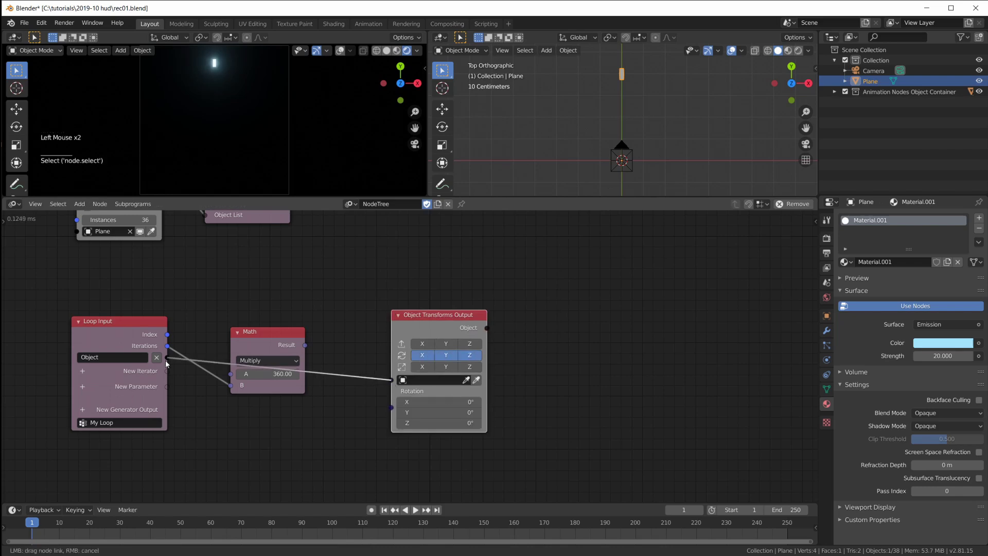
click(259, 339)
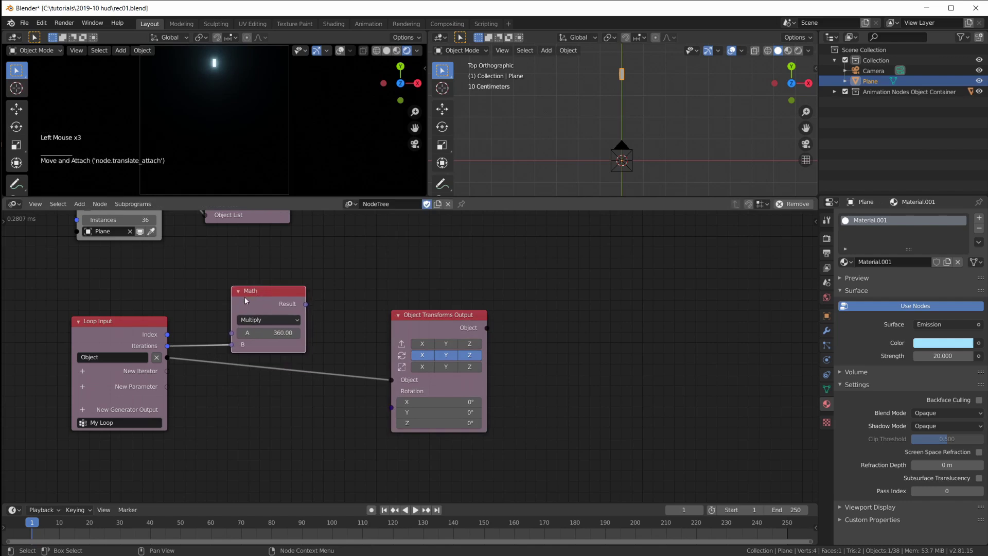
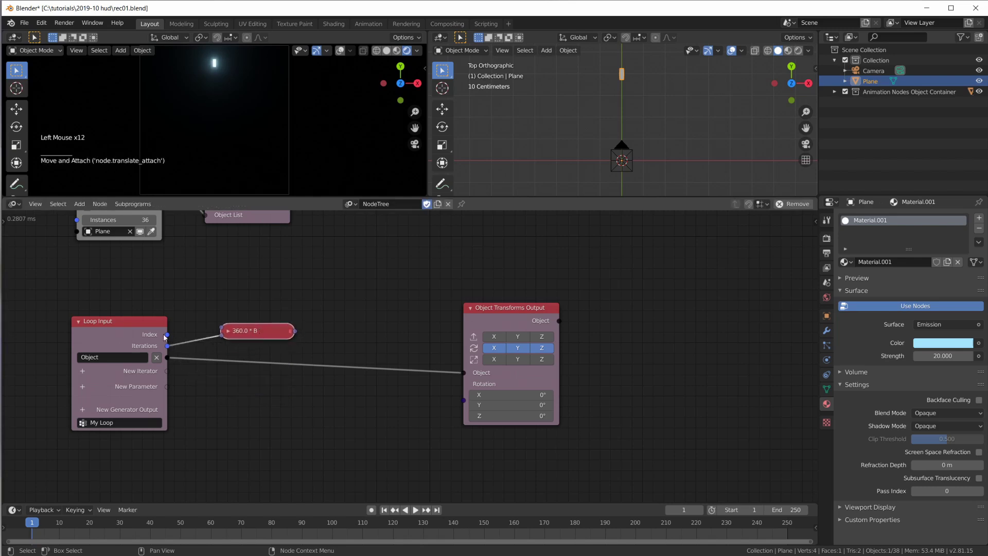
click(173, 339)
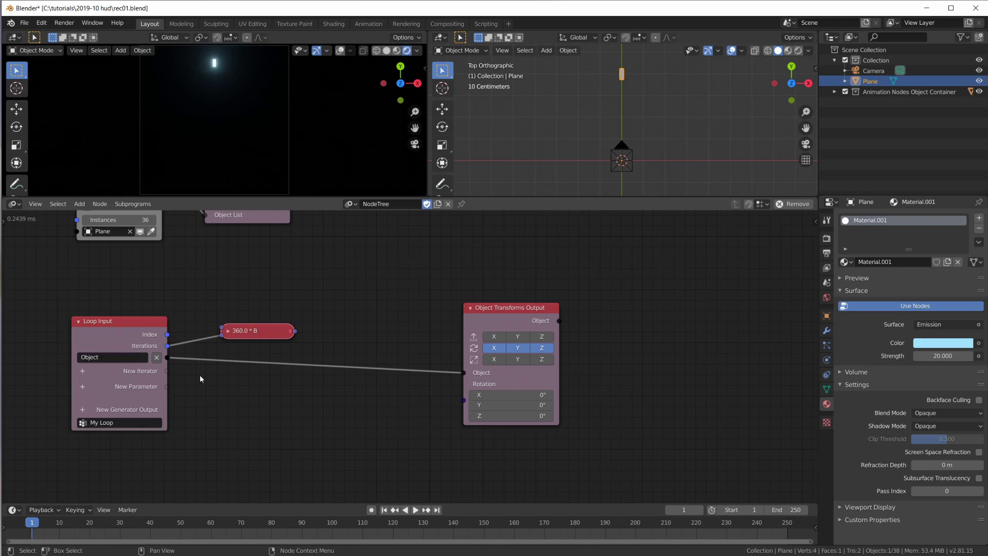
click(253, 338)
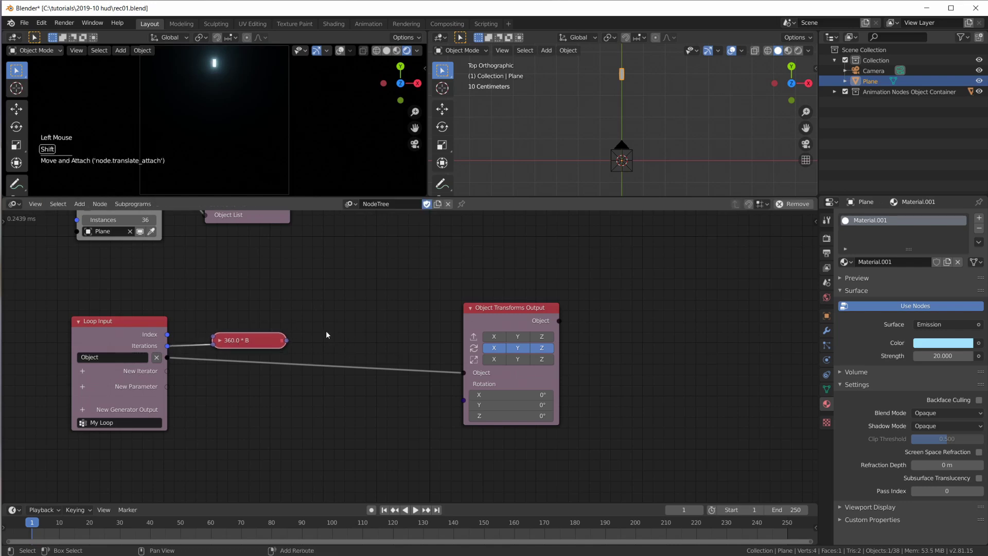
- Add a Combine Euler node set to degrees and a Math node
key(shift+a)
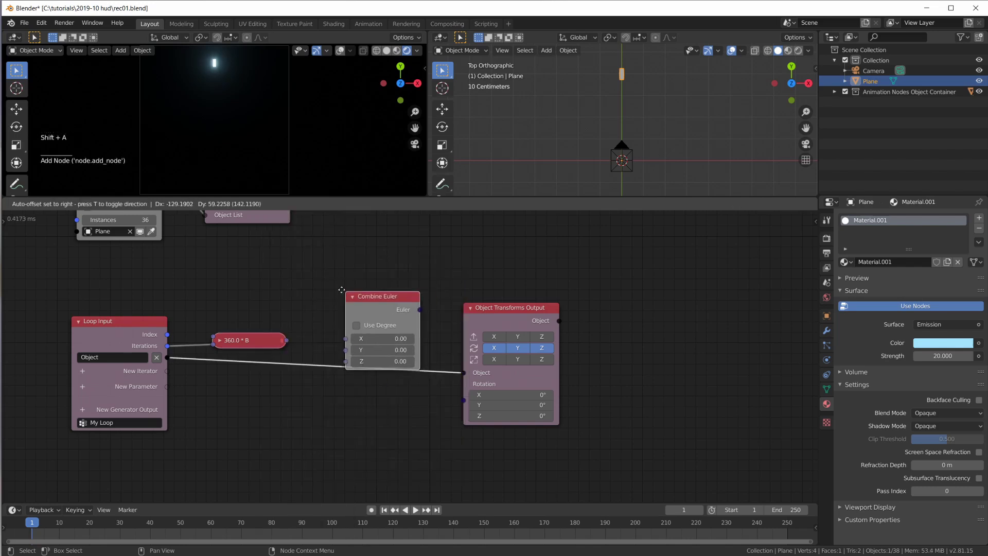
click(357, 311)
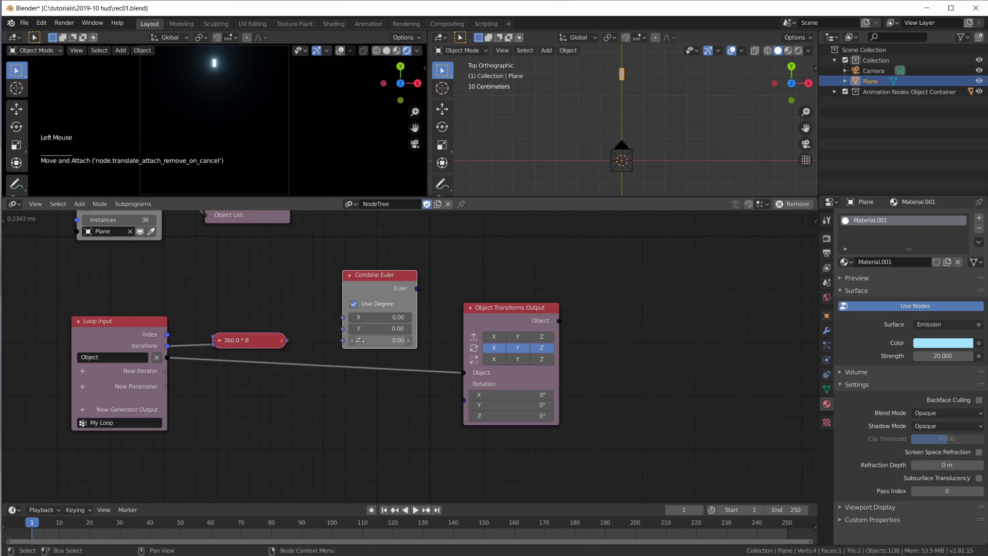
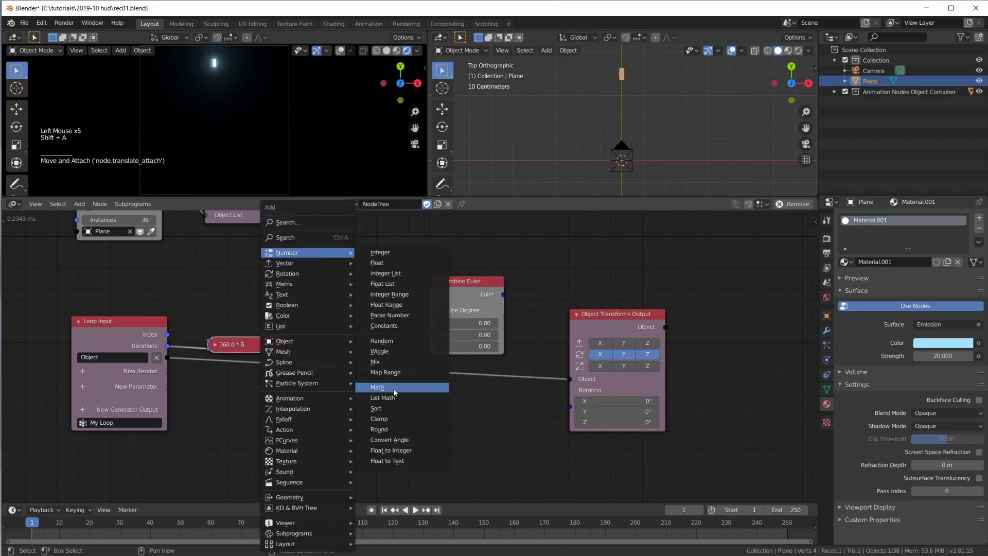
click(283, 349)
click(345, 292)
- Multiply loop Index by the expression result, feed it to Euler Z and drive the output's Rotation
click(249, 349)
click(257, 348)
click(321, 345)
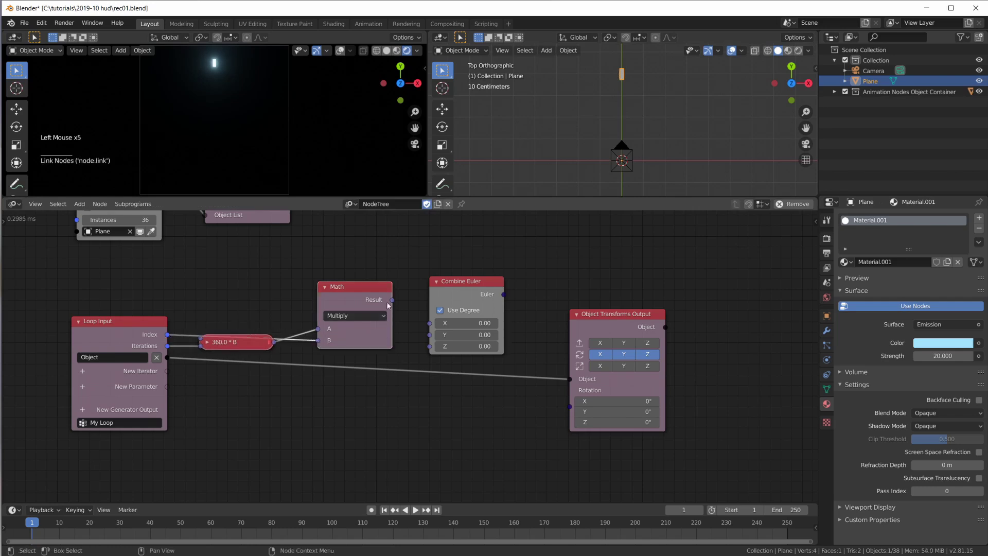
click(394, 302)
click(507, 297)
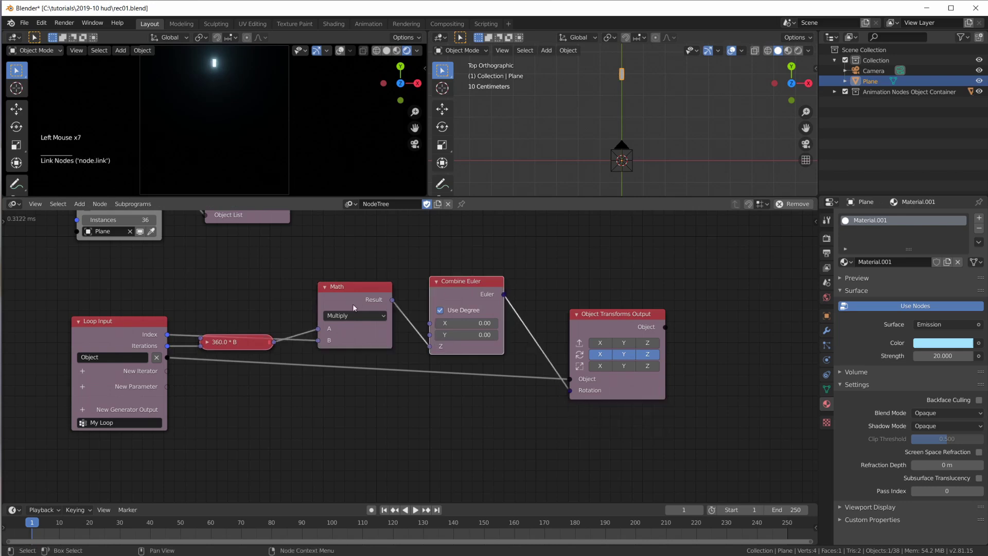
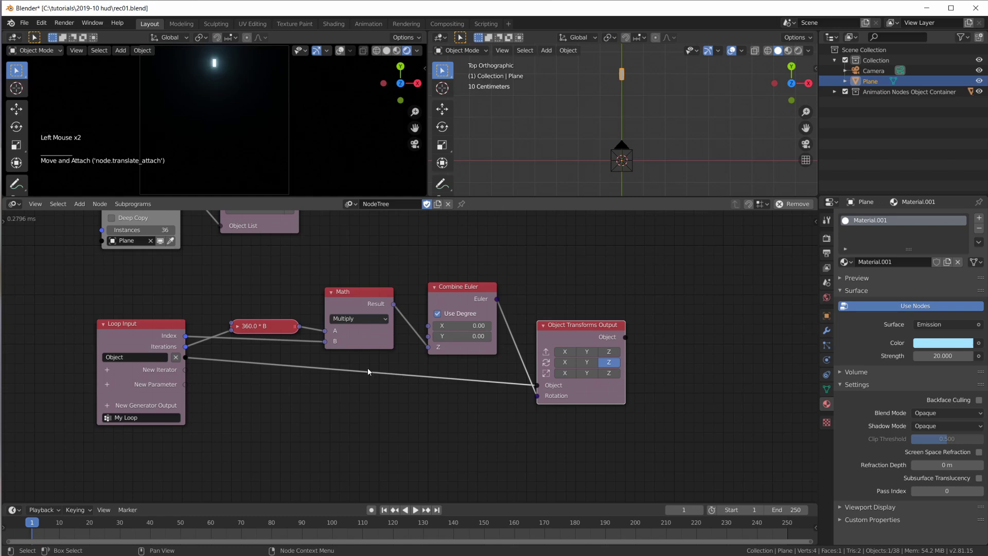
- Inspect the expression with a Viewer node and change it to divide 360 by the iteration count
key(shift+a)
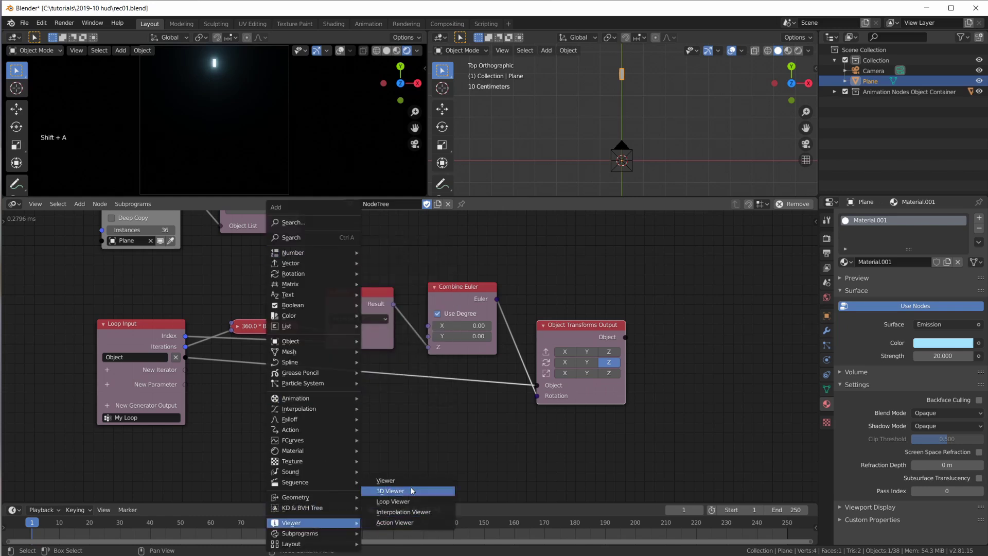
click(302, 331)
click(392, 405)
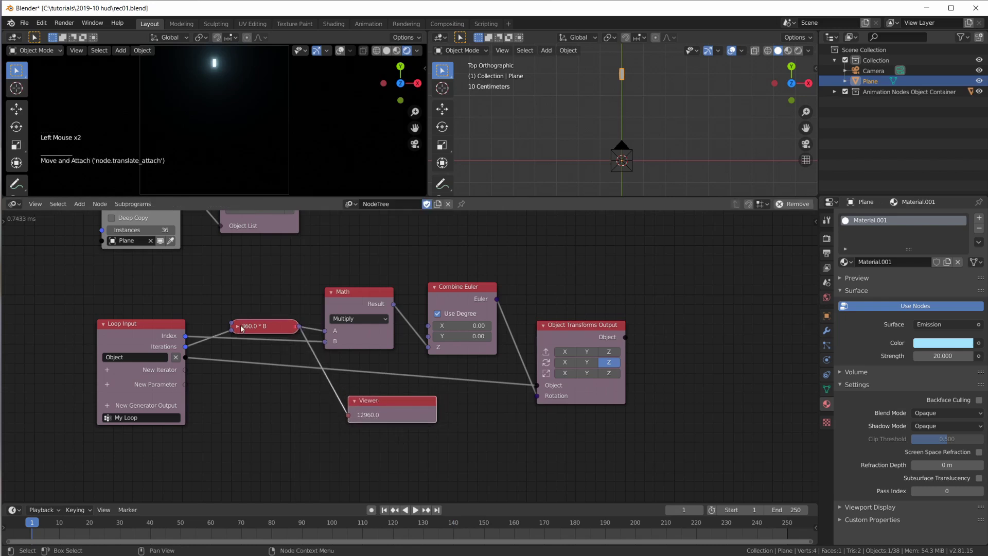
click(239, 331)
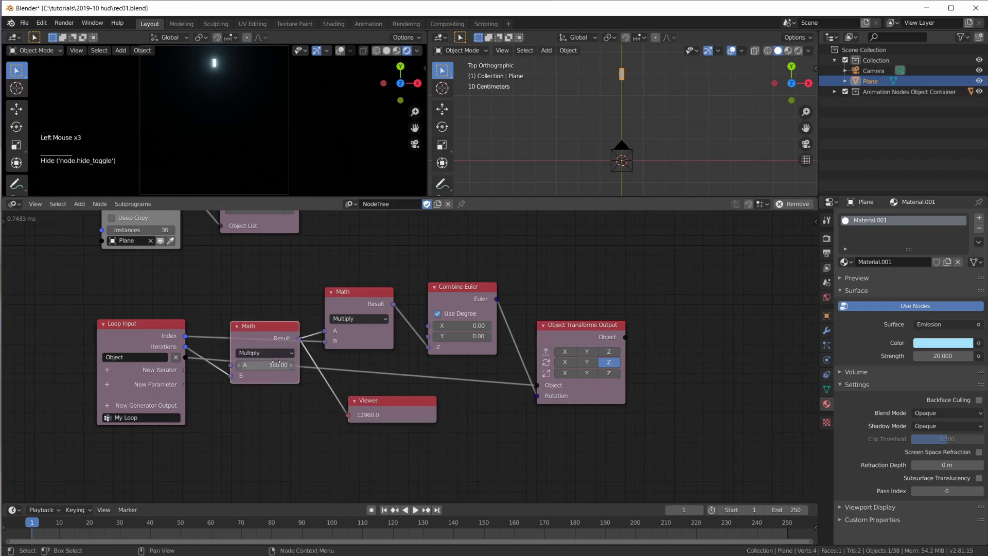
click(271, 356)
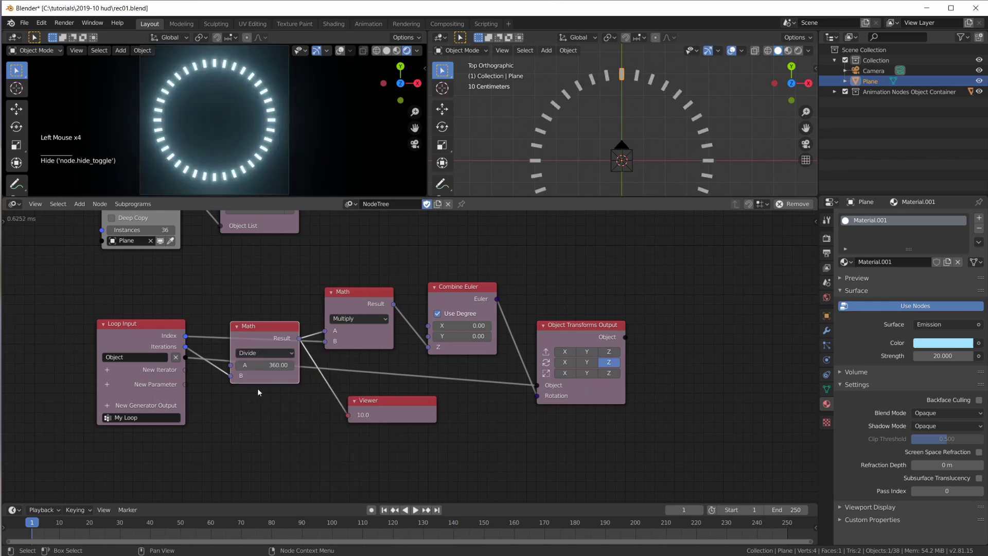
click(238, 329)
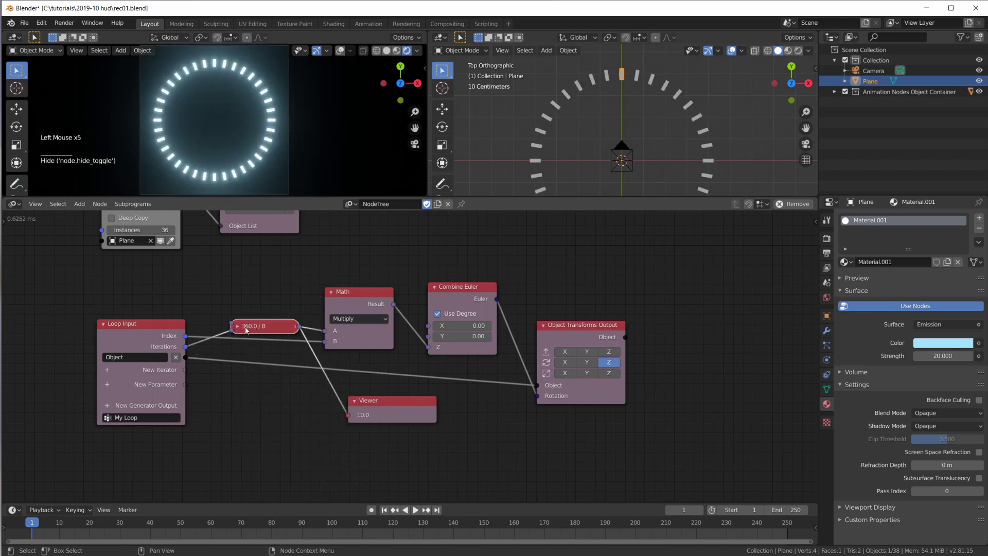
- Adjust the collapsed expression nodes and delete the temporary Viewer node
click(239, 331)
click(254, 333)
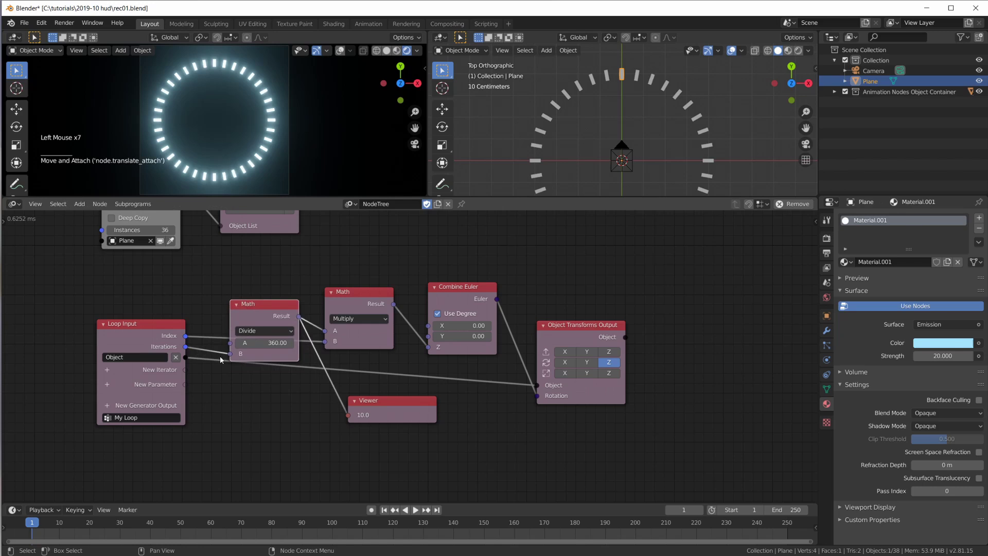
click(238, 308)
click(262, 308)
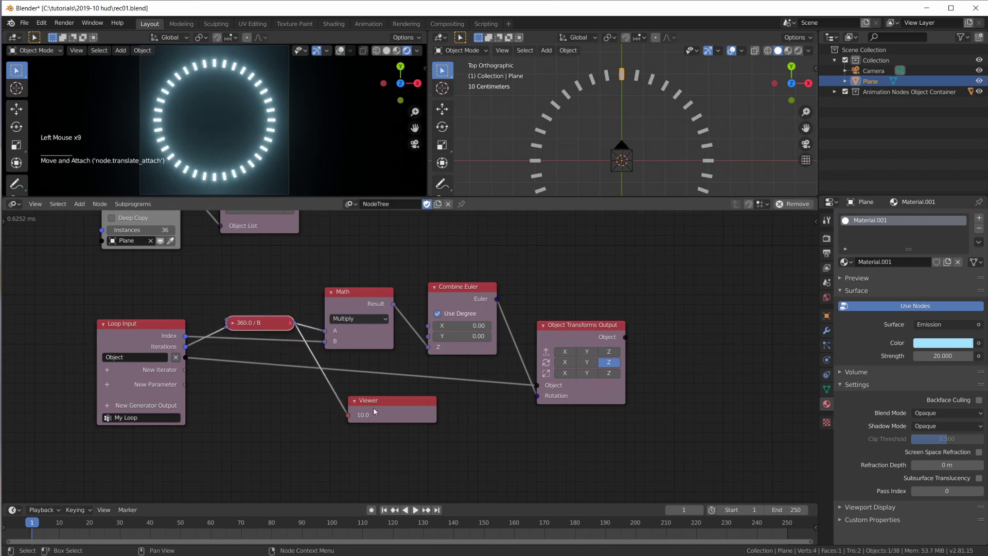
click(376, 408)
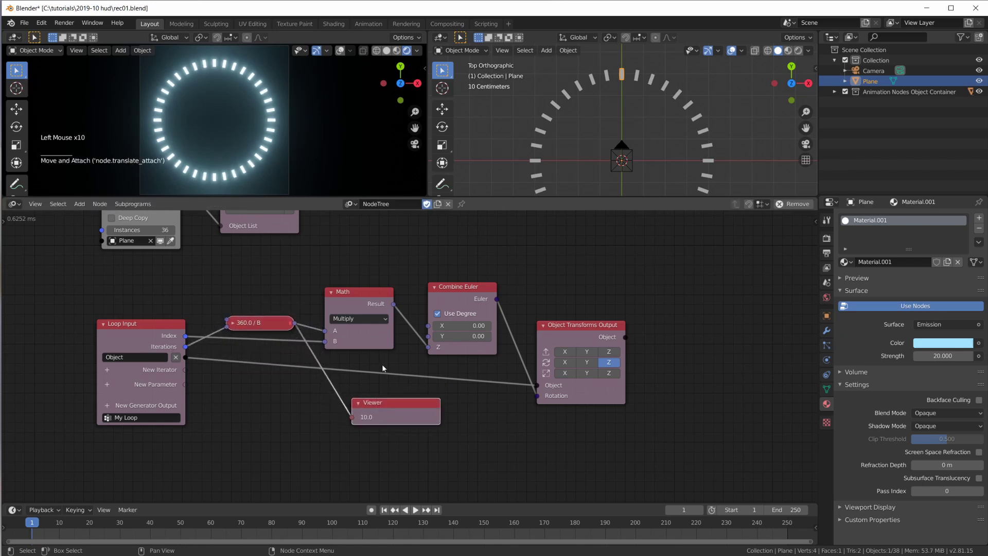
click(383, 415)
key(x)
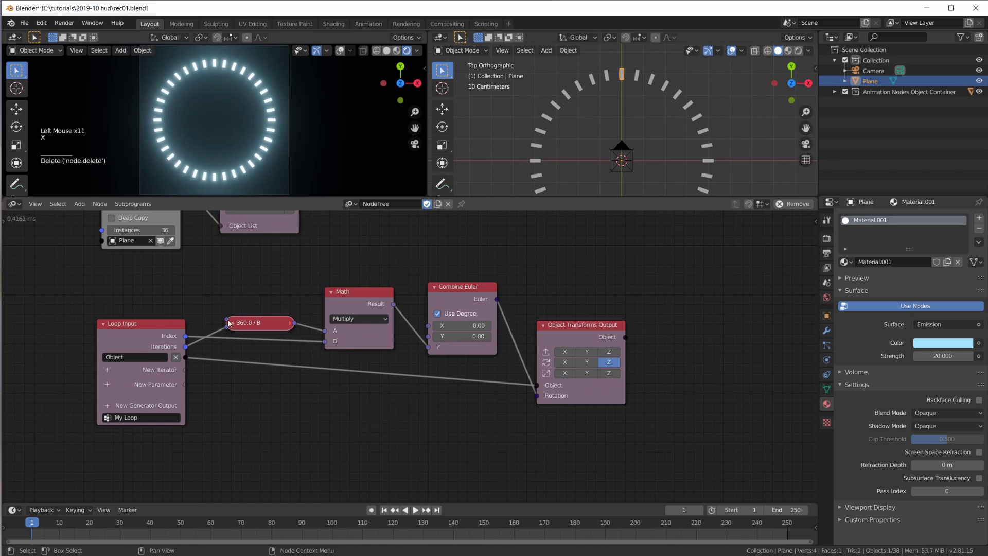
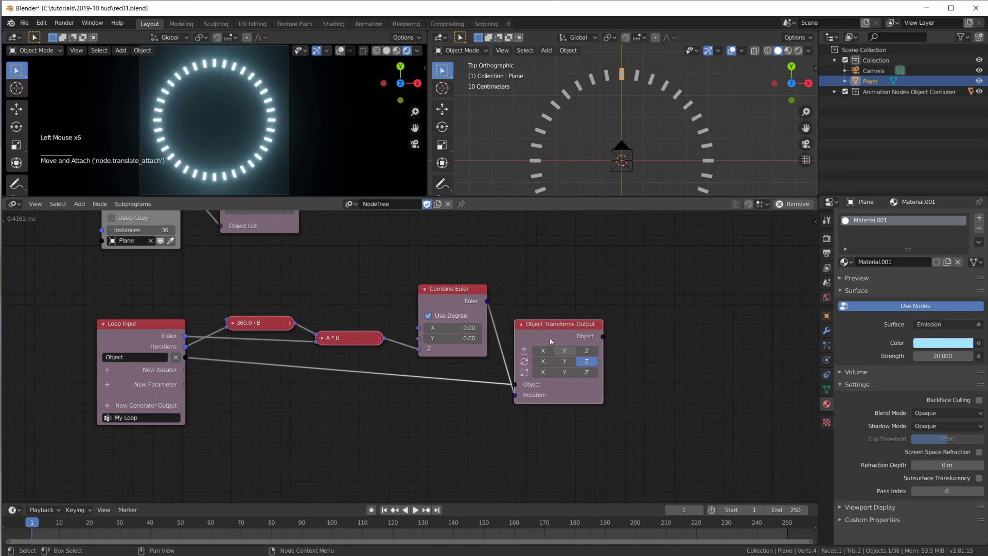
- Zoom the node editor to check the tidied multiply and rotation nodes
scroll(down, 3)
scroll(up, 3)
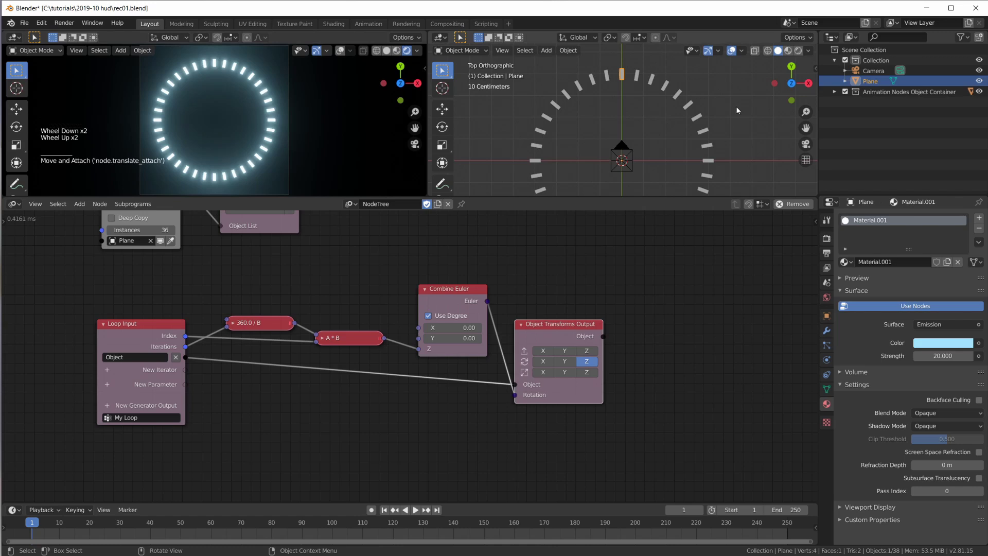
- Enable the Selectable restriction toggle in the Outliner filter options
middle_click(652, 257)
click(985, 84)
click(970, 40)
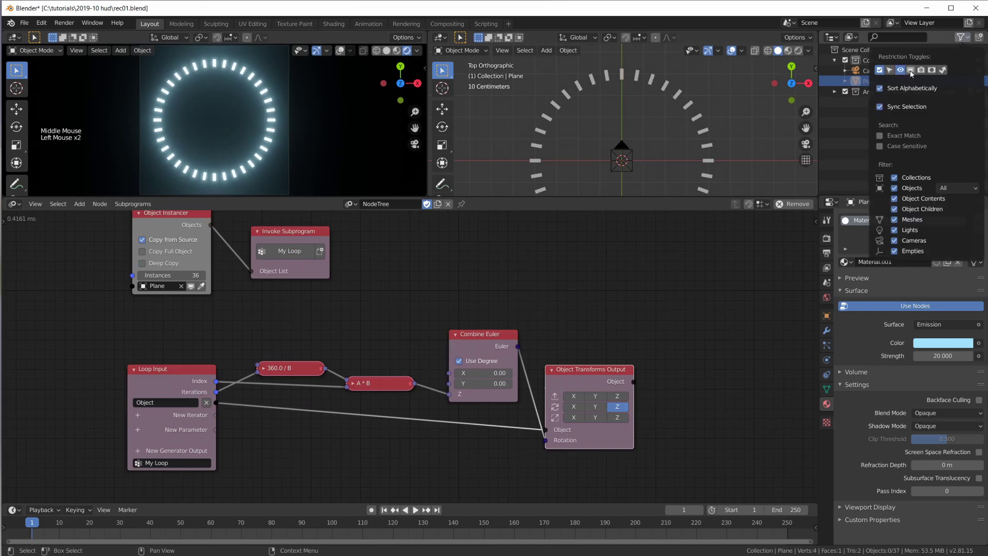
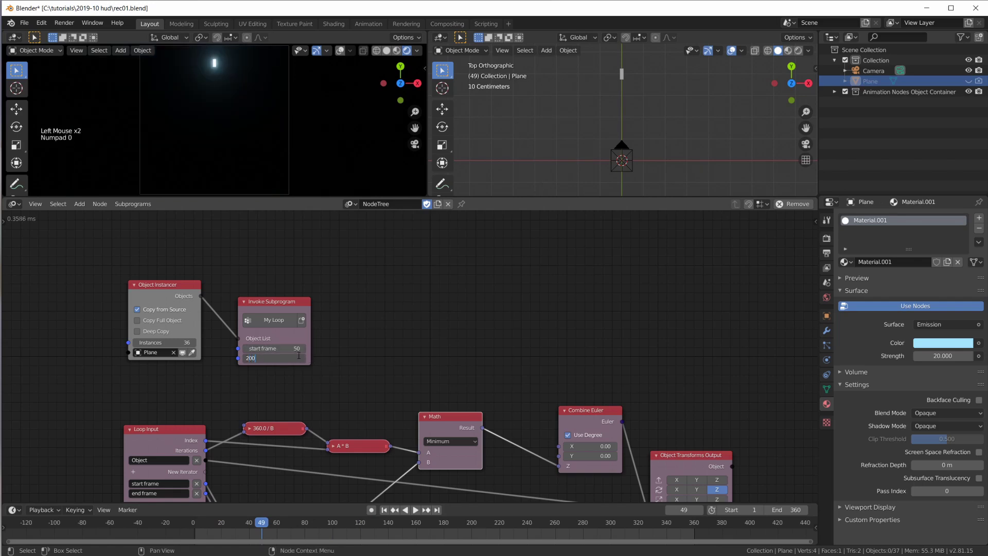
key(KP_0)
click(257, 529)
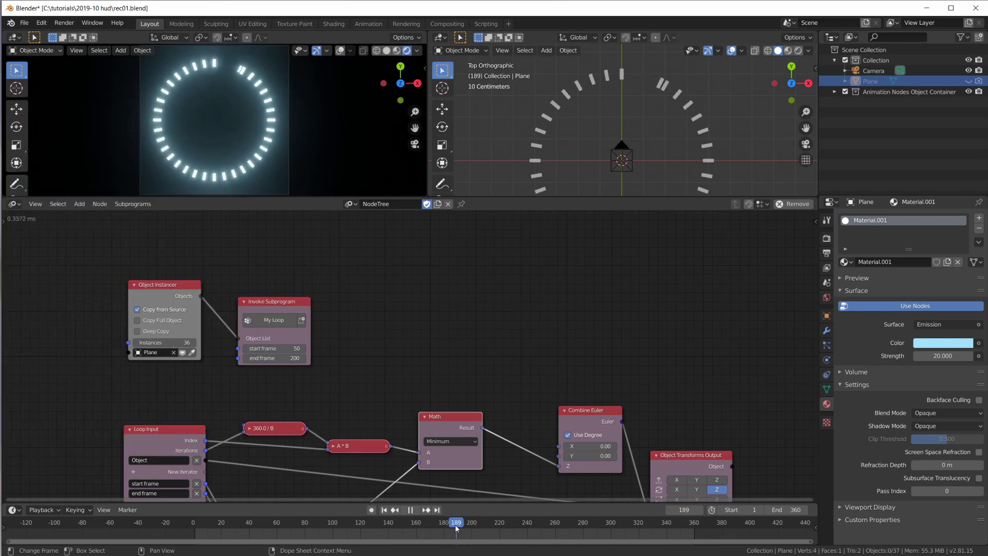
click(276, 307)
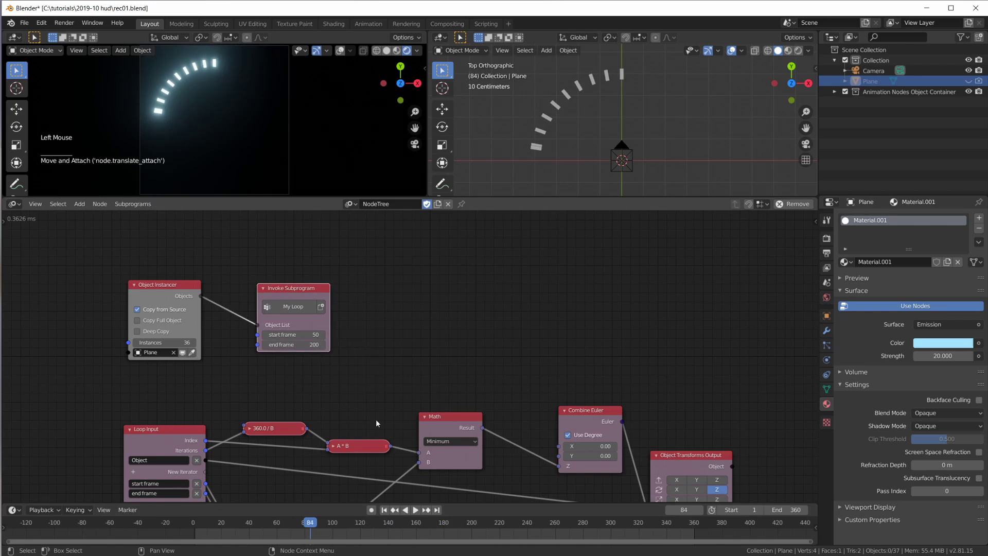
click(296, 526)
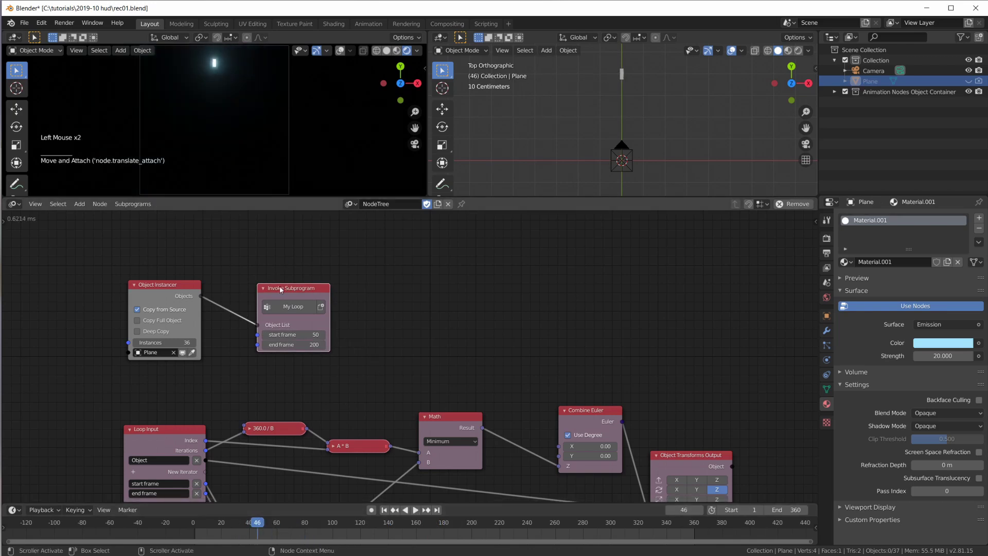
click(294, 288)
click(266, 526)
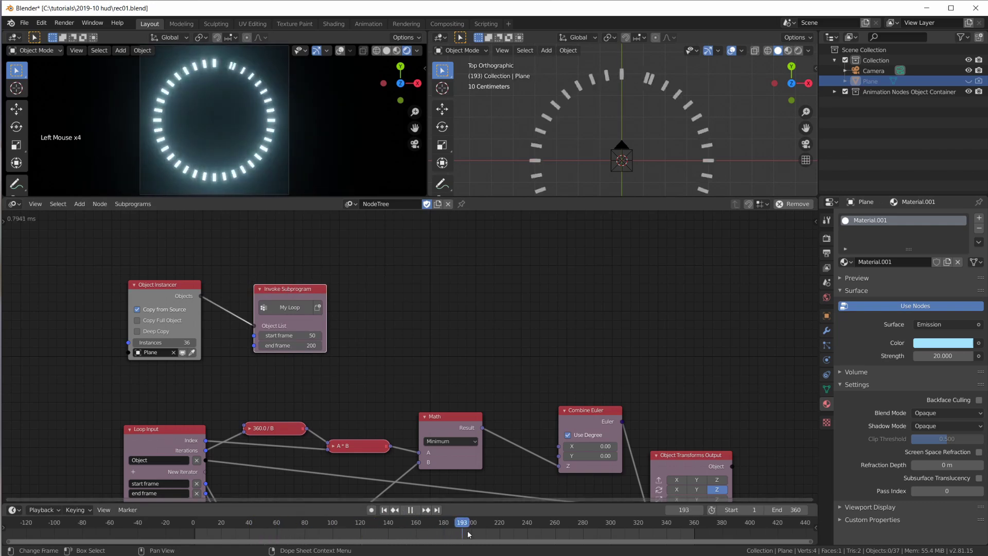
click(177, 285)
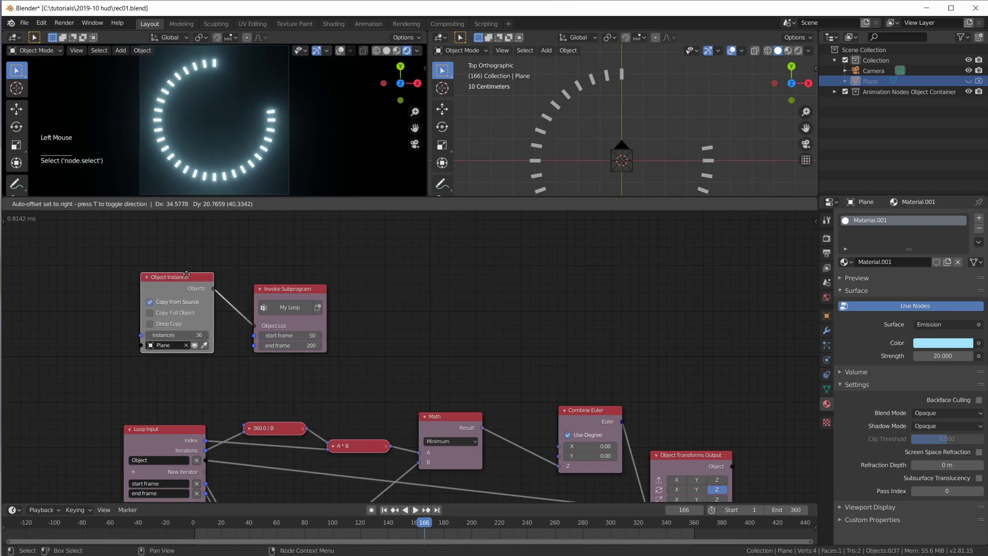
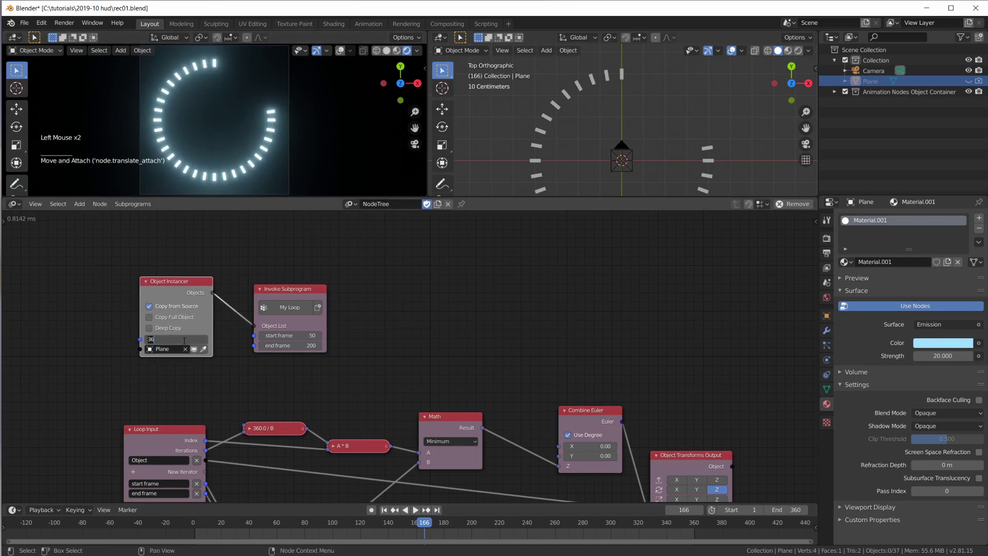
- Replay the timeline from an early frame to watch the 16-bar ring animate in
click(422, 527)
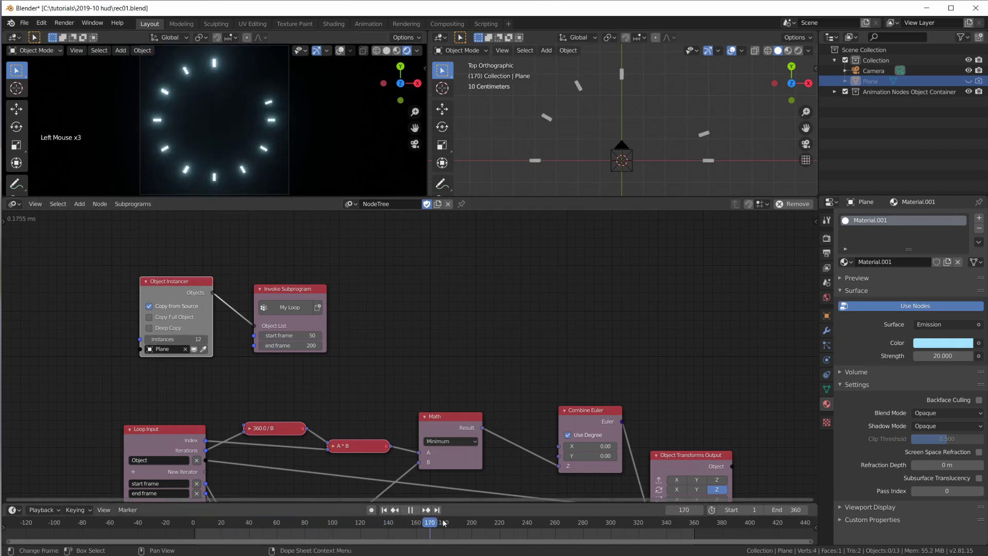
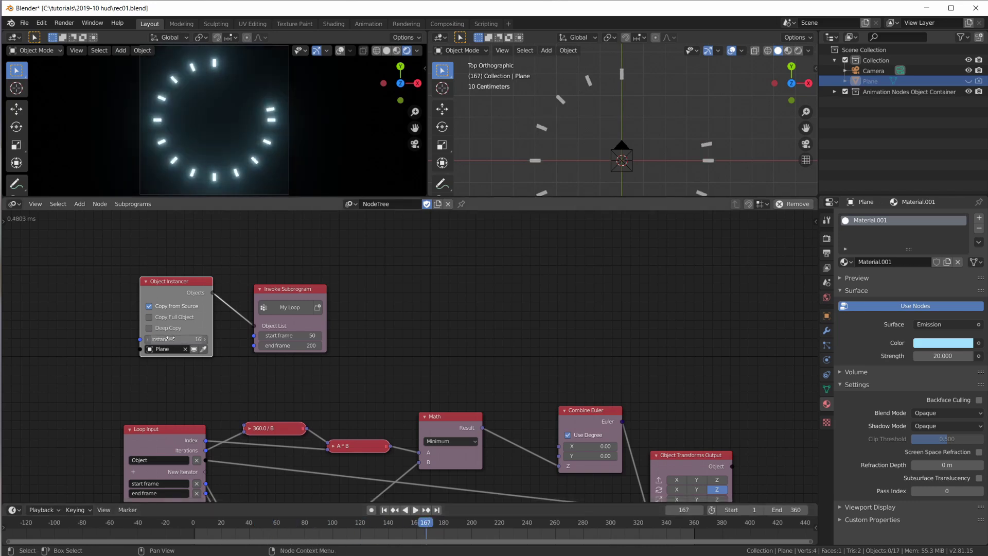
click(428, 527)
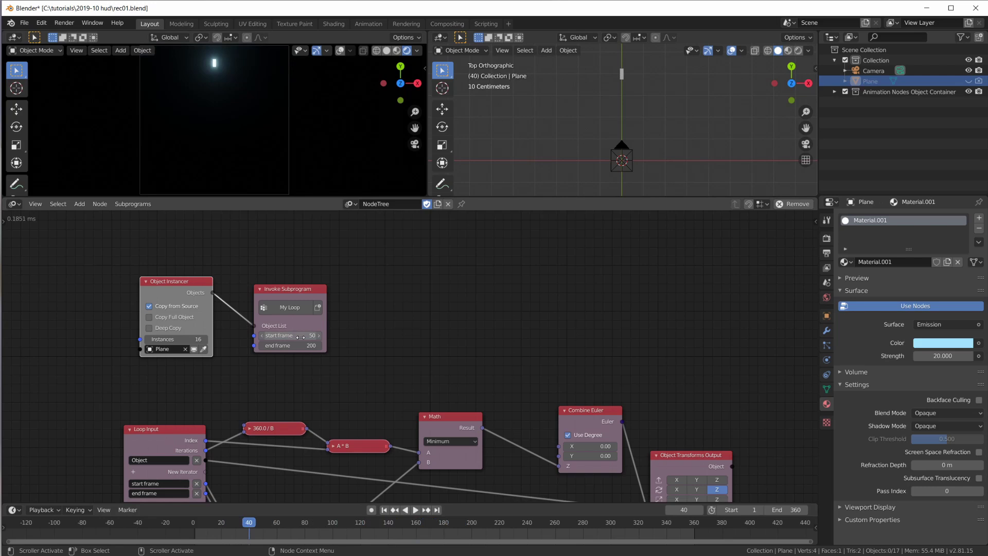
click(253, 529)
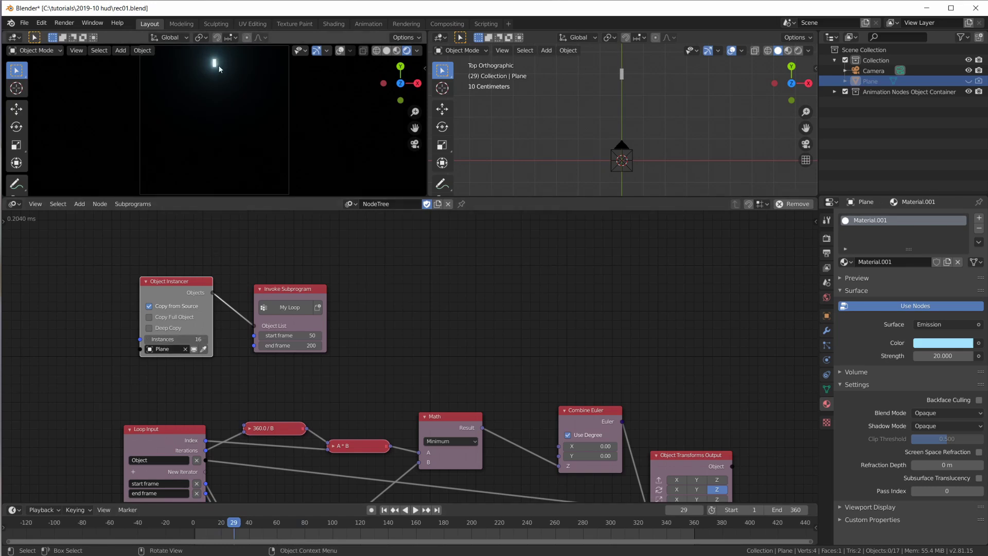
click(241, 529)
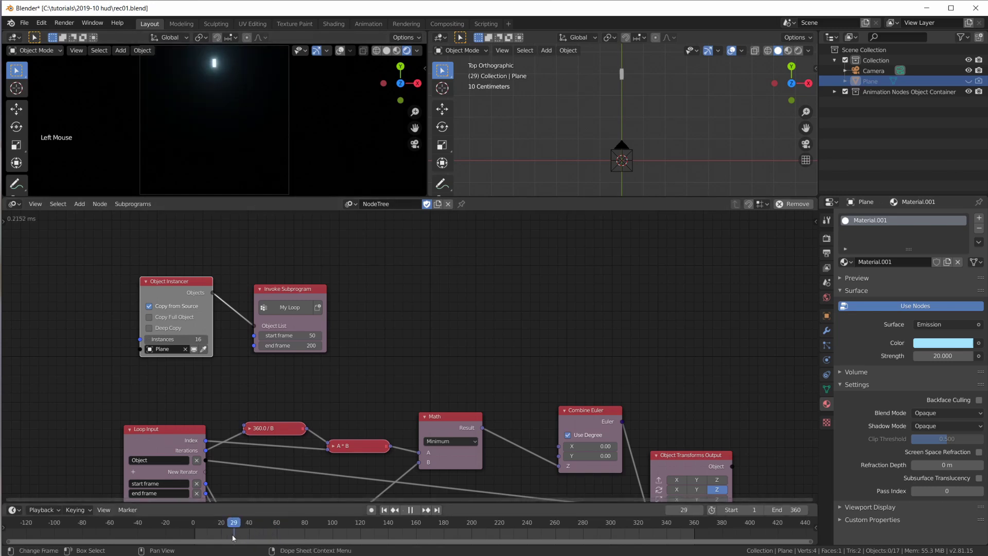
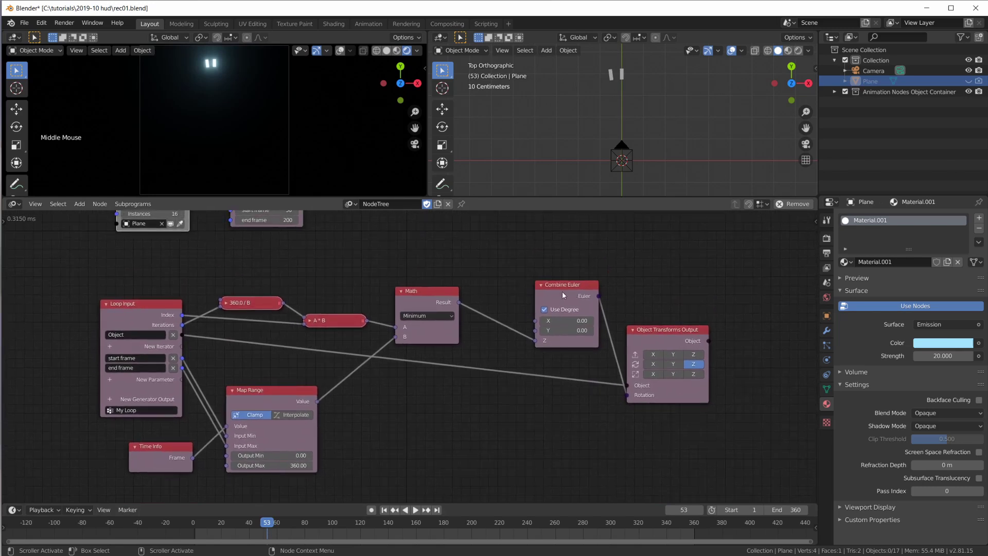
- Add an Object Visibility Output node and place it in the node tree
click(377, 416)
key(shift+a)
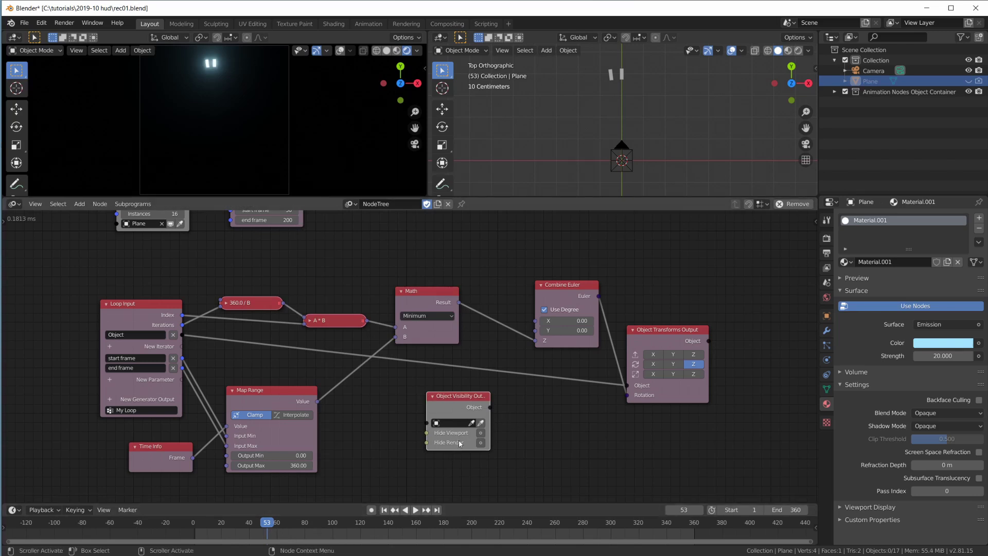
scroll(up, 3)
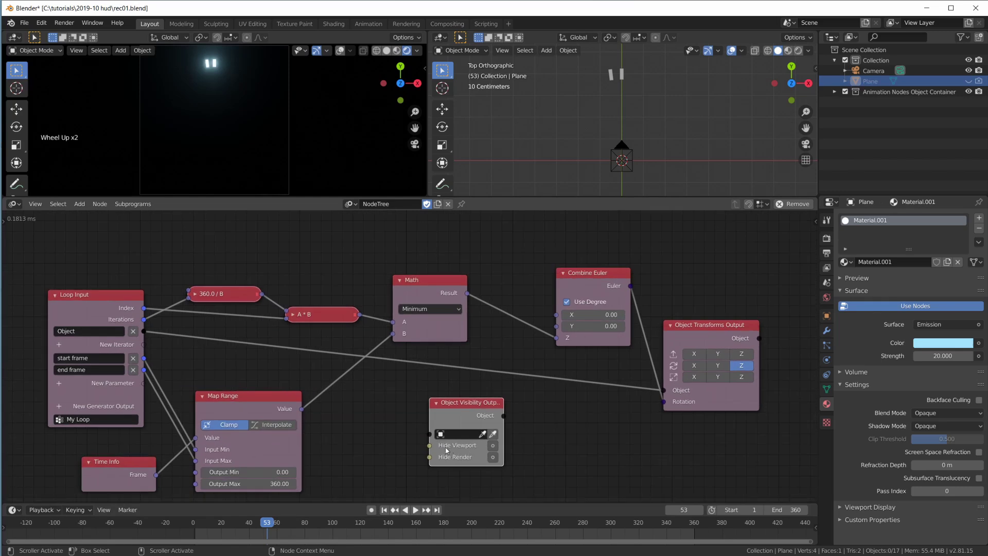
scroll(down, 3)
scroll(down, 3)
click(451, 404)
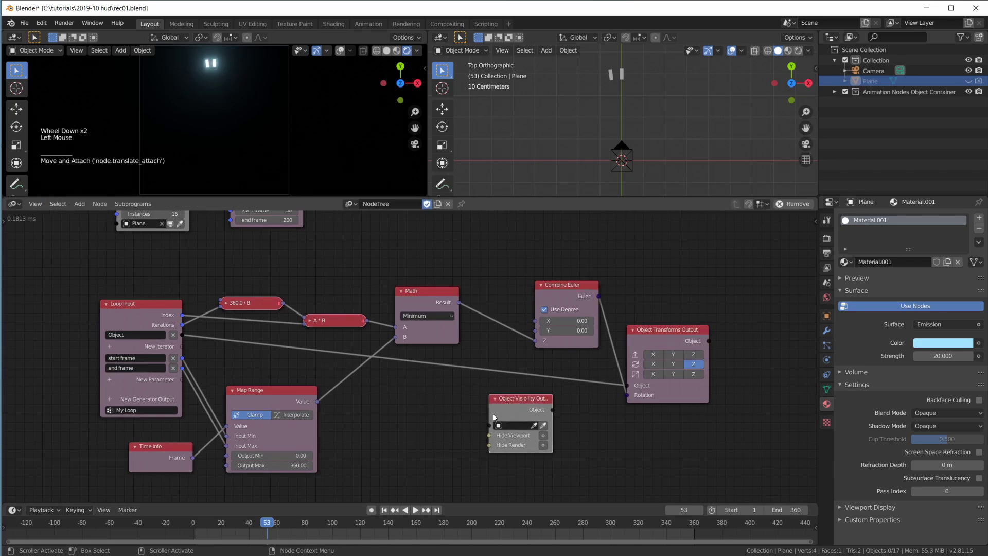
click(430, 429)
click(378, 421)
- Add a Compare node set to A < B with both inputs linked to loop values
key(shift+a)
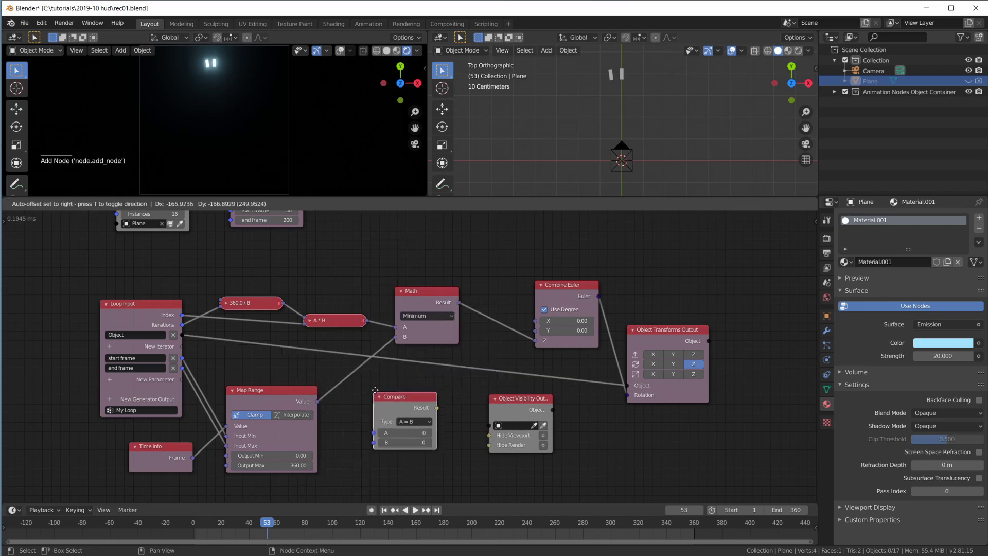
click(195, 462)
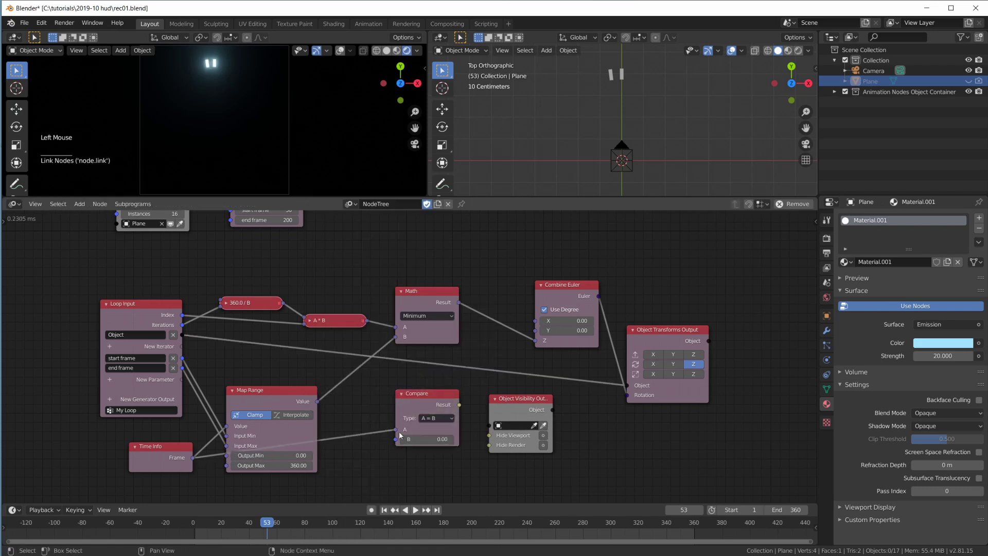
click(454, 422)
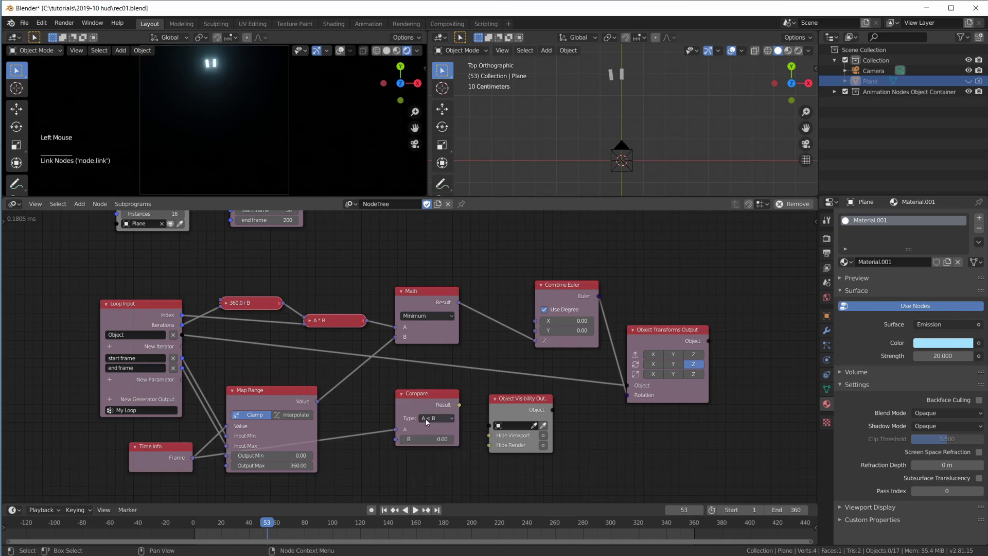
click(400, 443)
click(426, 401)
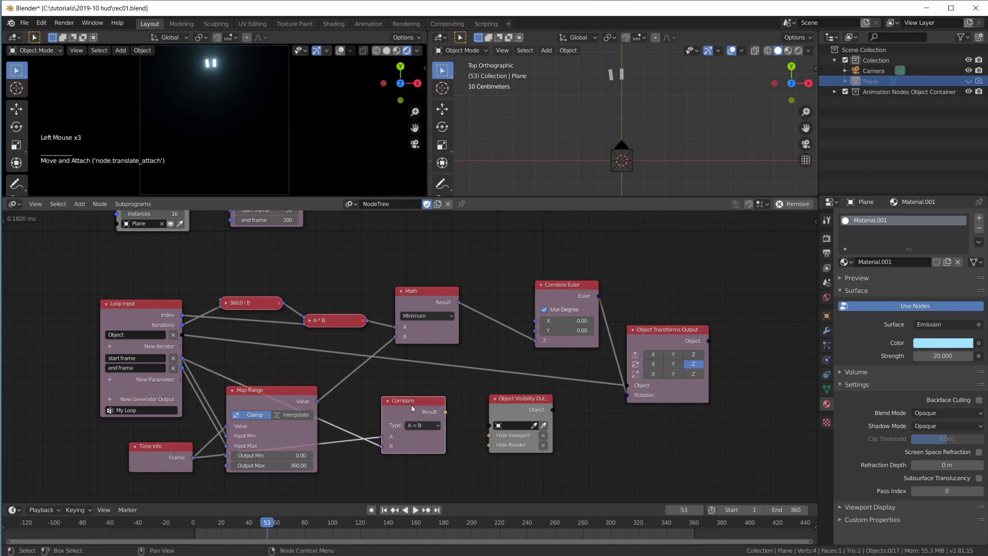
- Drive Hide Viewport and Hide Render from the Compare result and feed in the loop Object
click(448, 417)
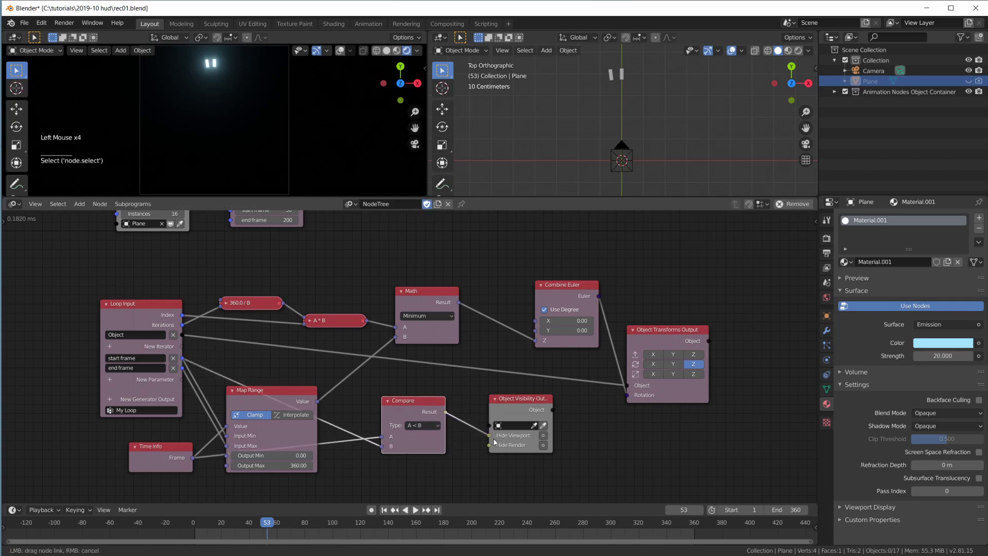
click(491, 449)
click(491, 427)
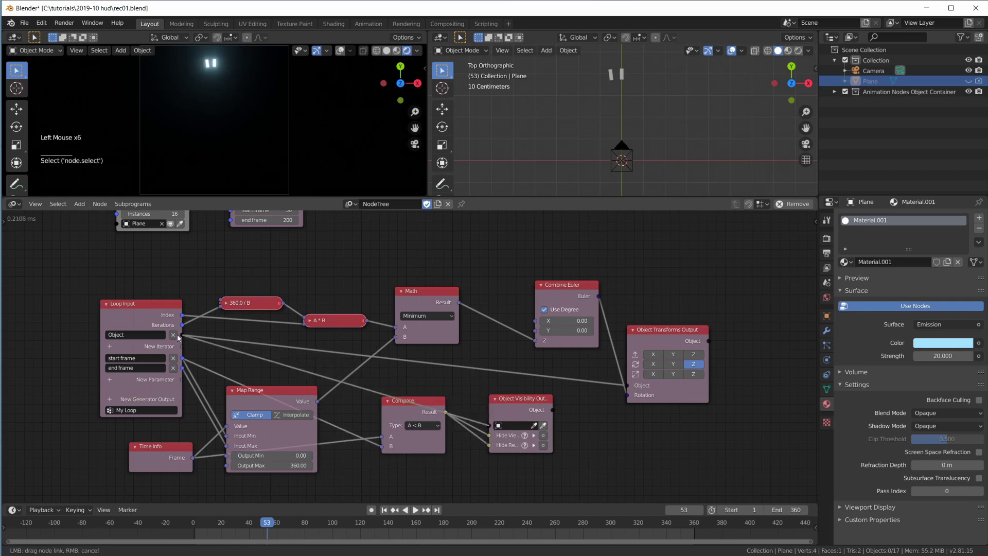
click(536, 406)
click(275, 526)
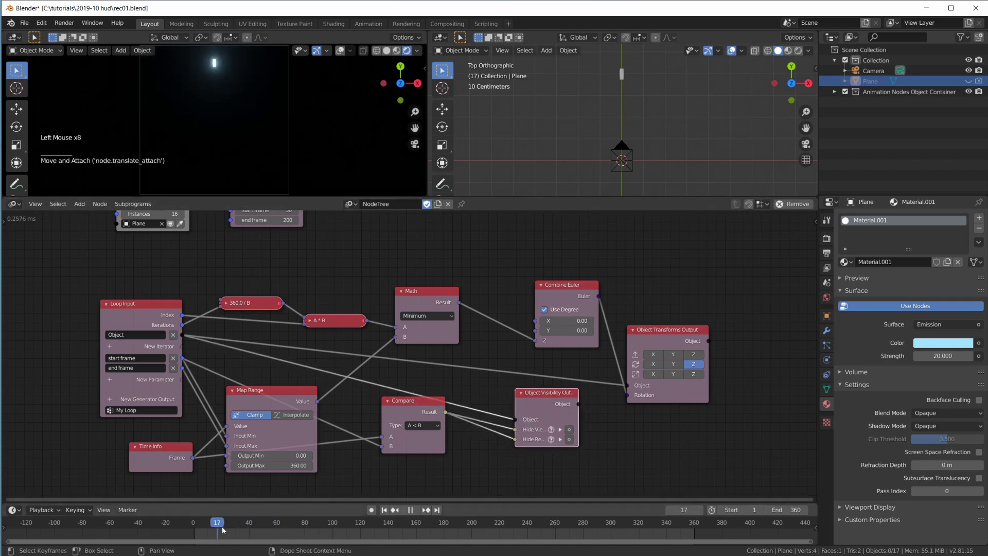
click(510, 420)
click(582, 408)
click(549, 400)
click(709, 345)
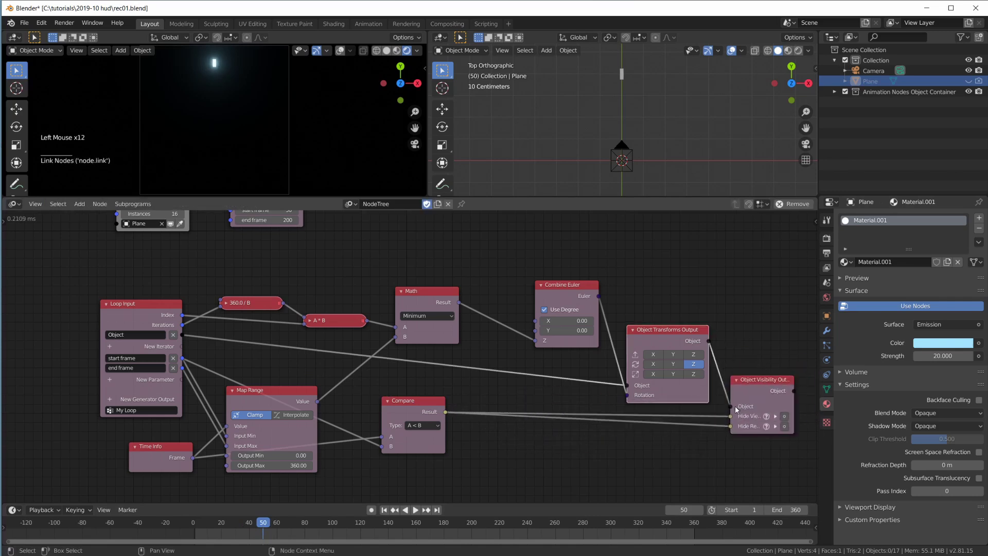
click(790, 421)
click(761, 388)
click(672, 336)
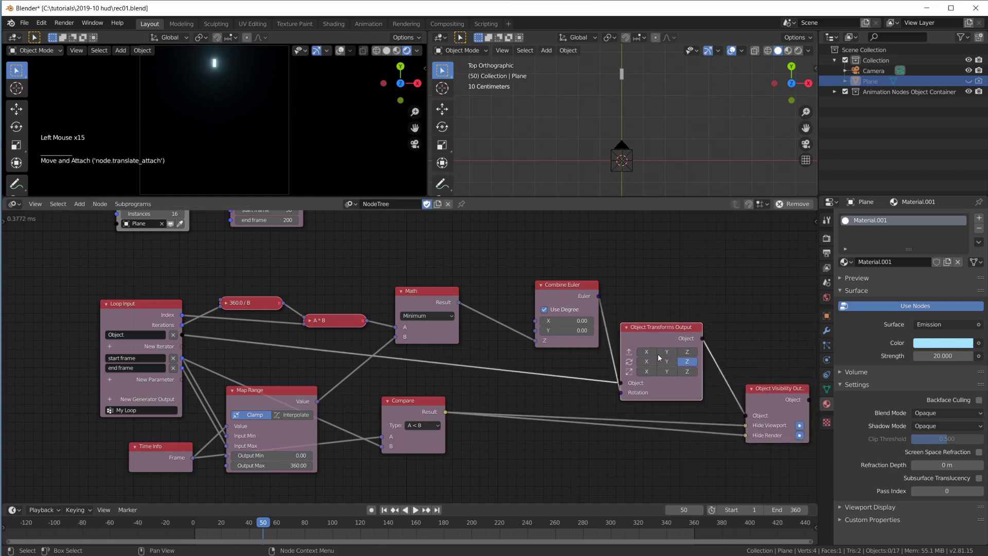
click(267, 526)
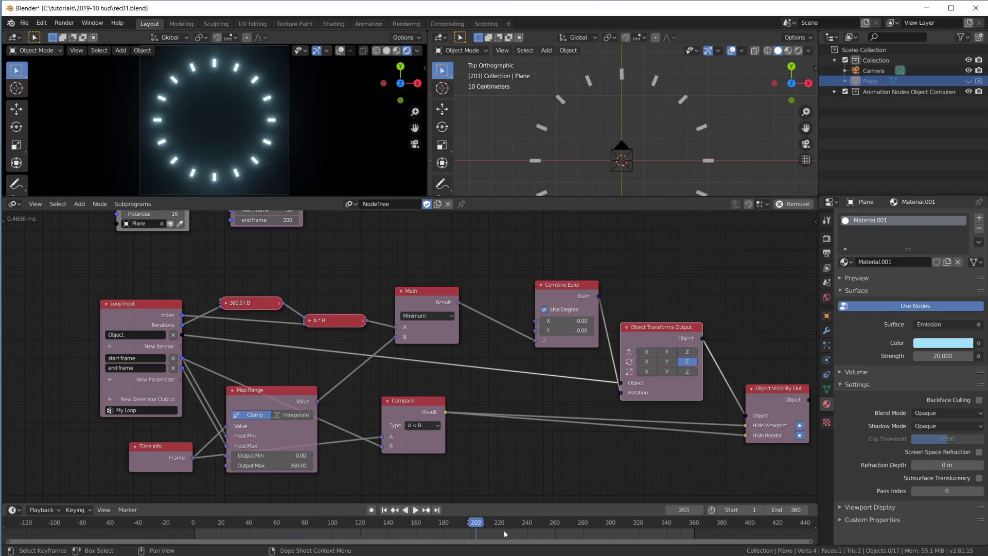
scroll(down, 3)
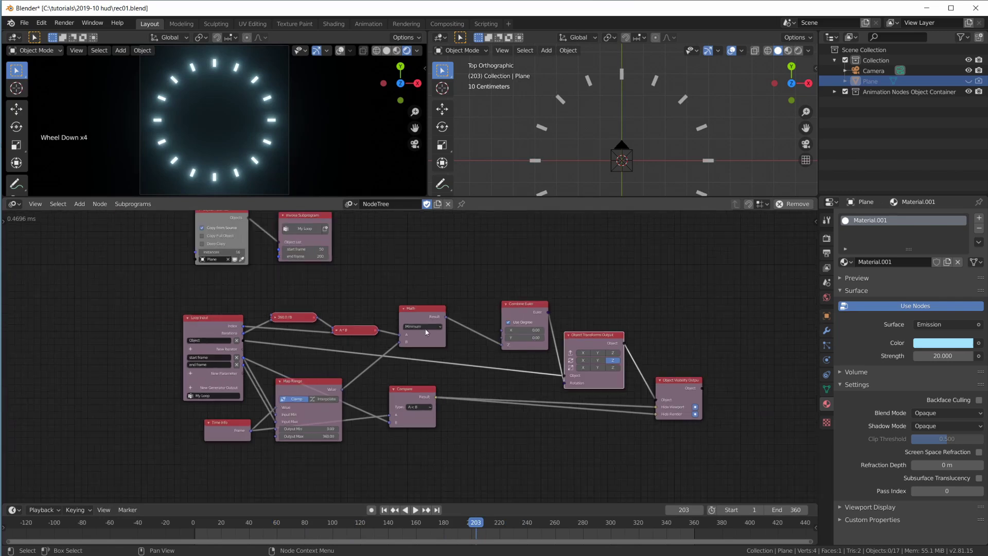
middle_click(413, 290)
scroll(down, 3)
scroll(up, 3)
middle_click(404, 300)
middle_click(692, 106)
scroll(up, 3)
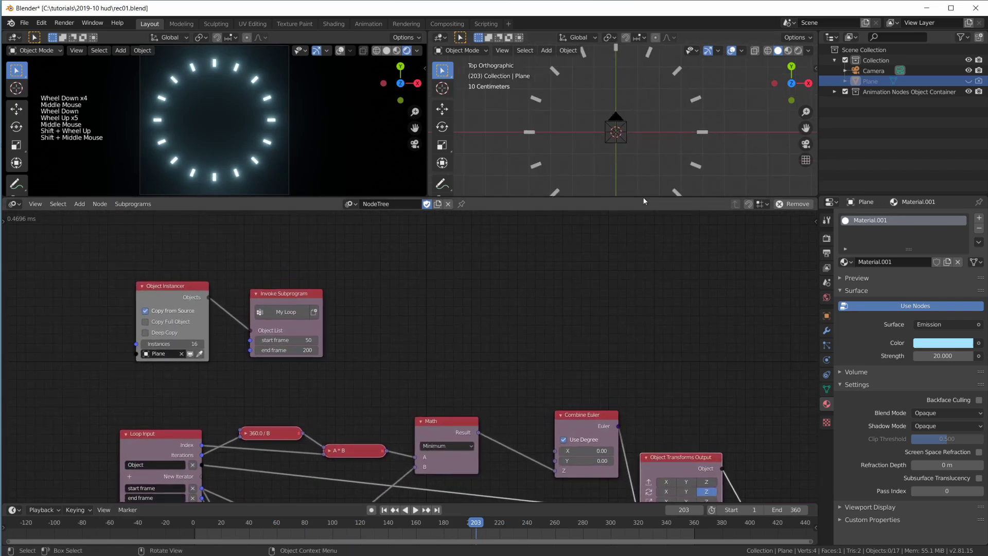
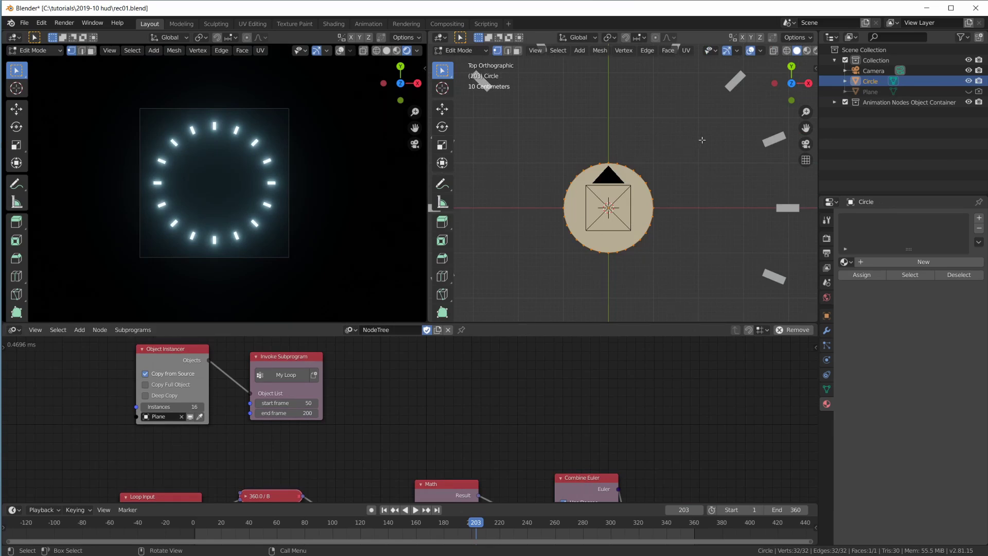
- Scale the circle down to a dot, move it up along Y, and return to Object Mode
key(s)
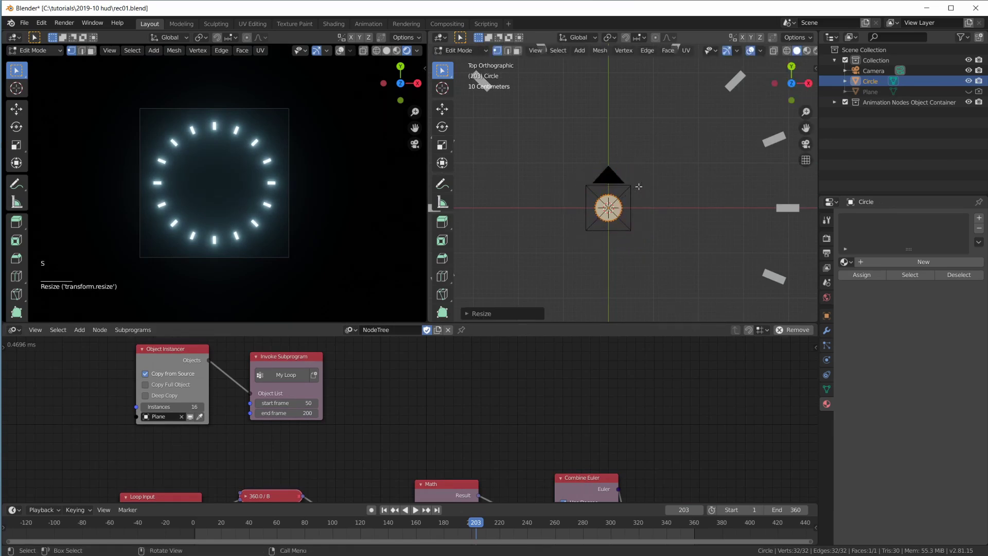
key(g)
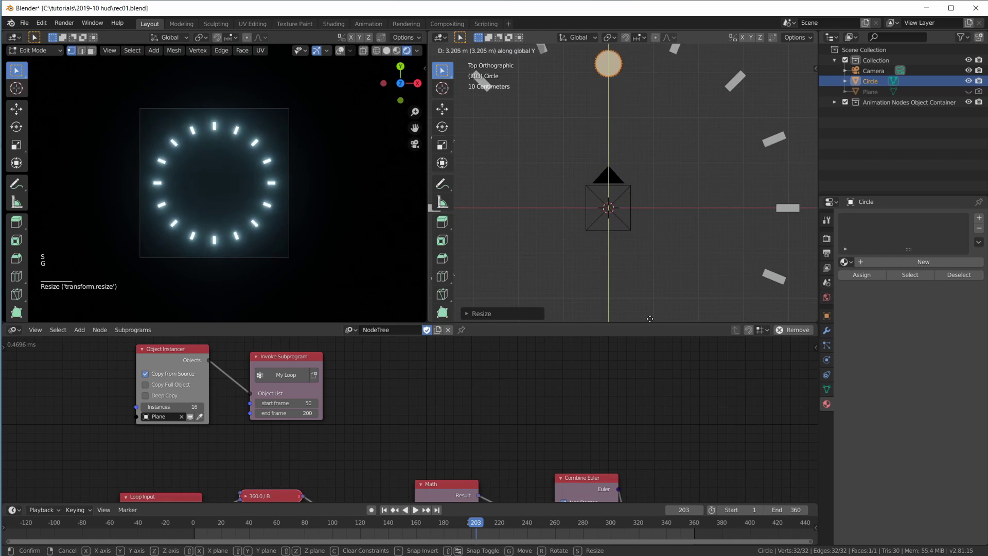
scroll(down, 3)
scroll(up, 3)
key(Tab)
- Assign the existing light-blue emission material (Material.001) to the circle
scroll(up, 3)
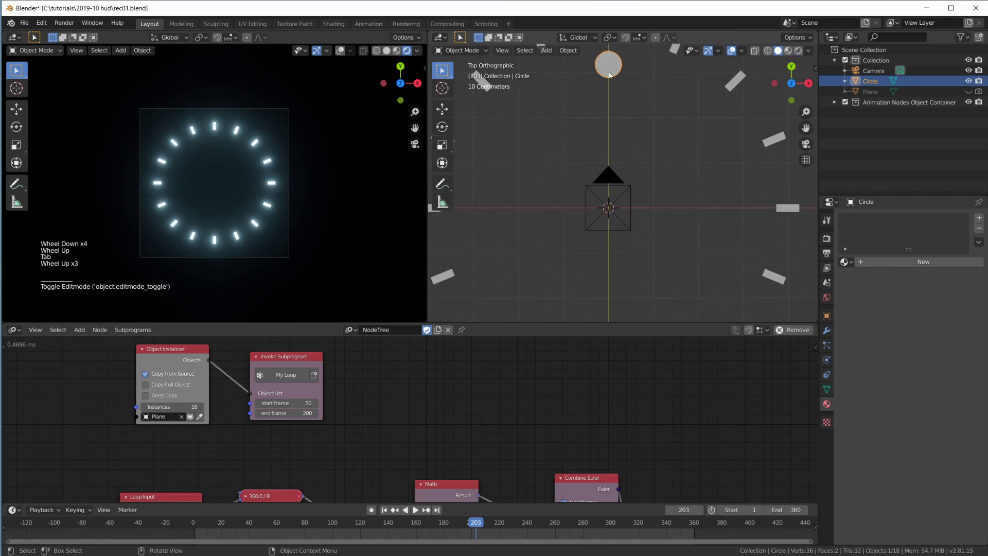
scroll(down, 3)
click(853, 261)
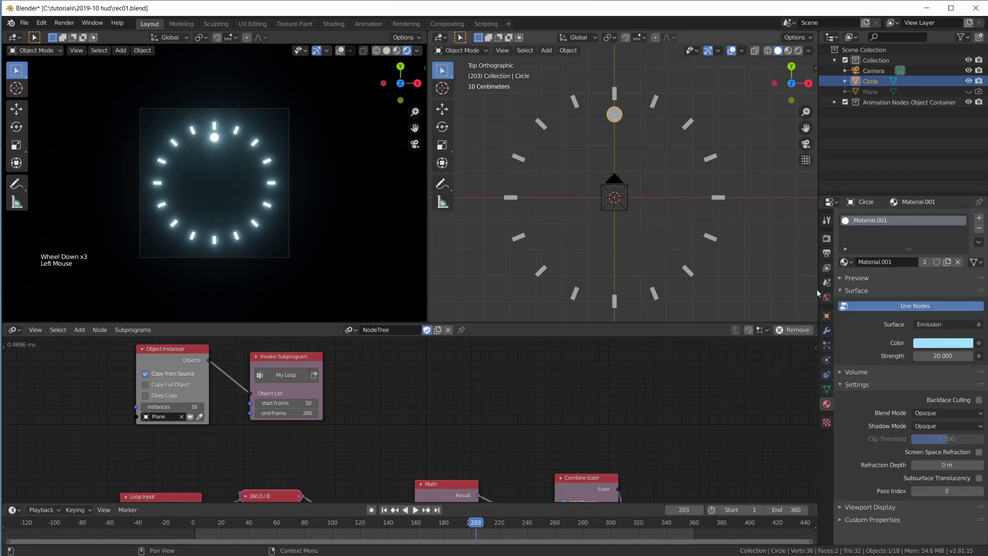
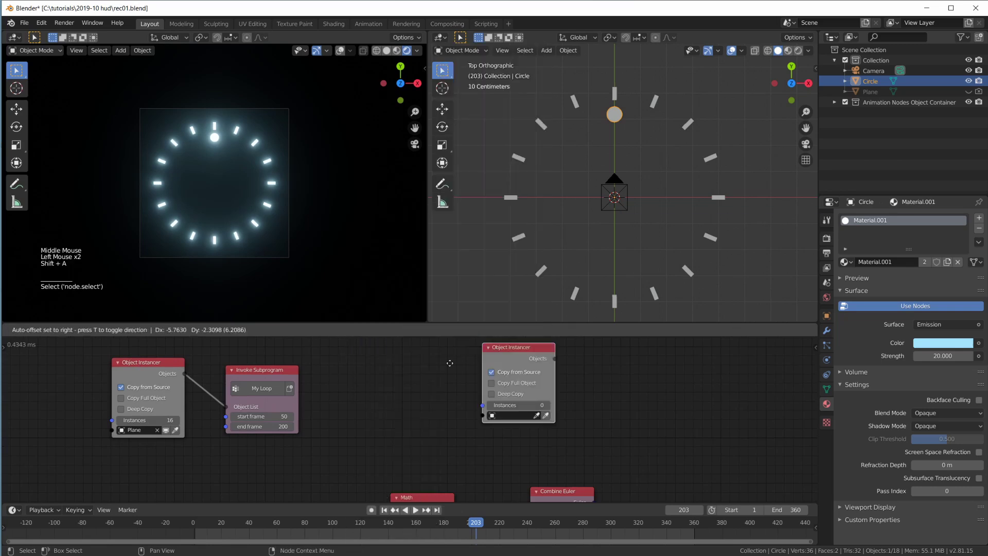
- Set the new instancer to the Circle object and duplicate the Invoke Subprogram loop node
click(444, 435)
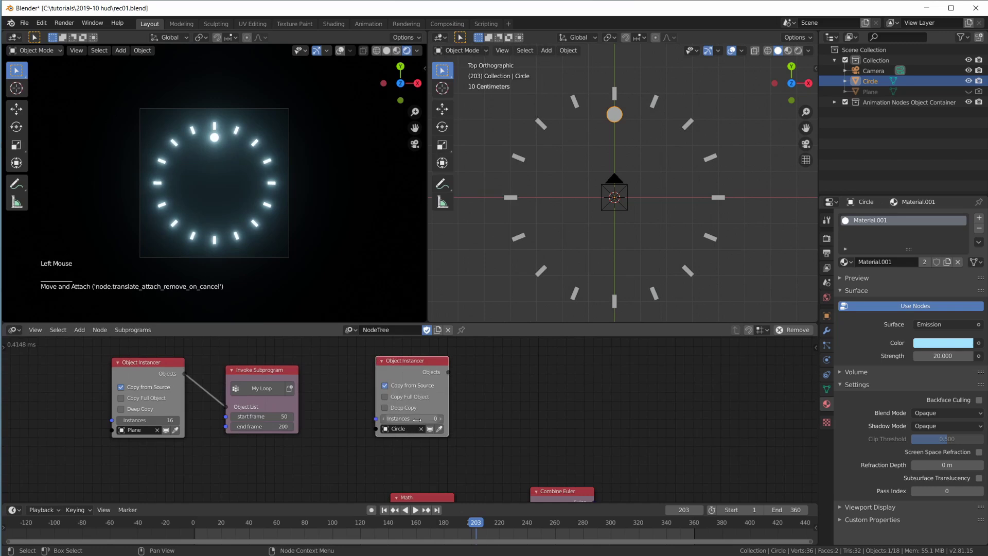
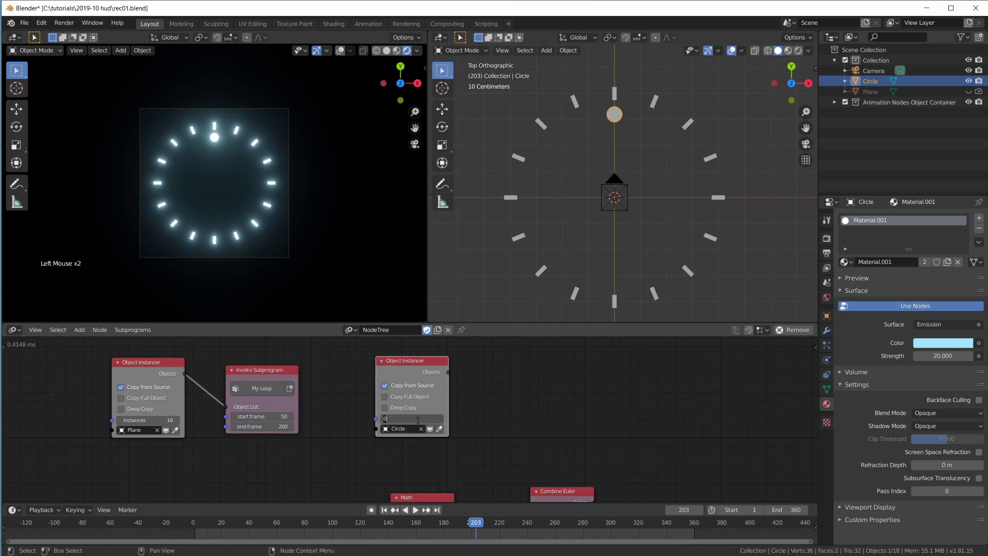
click(234, 373)
click(234, 373)
key(shift+d)
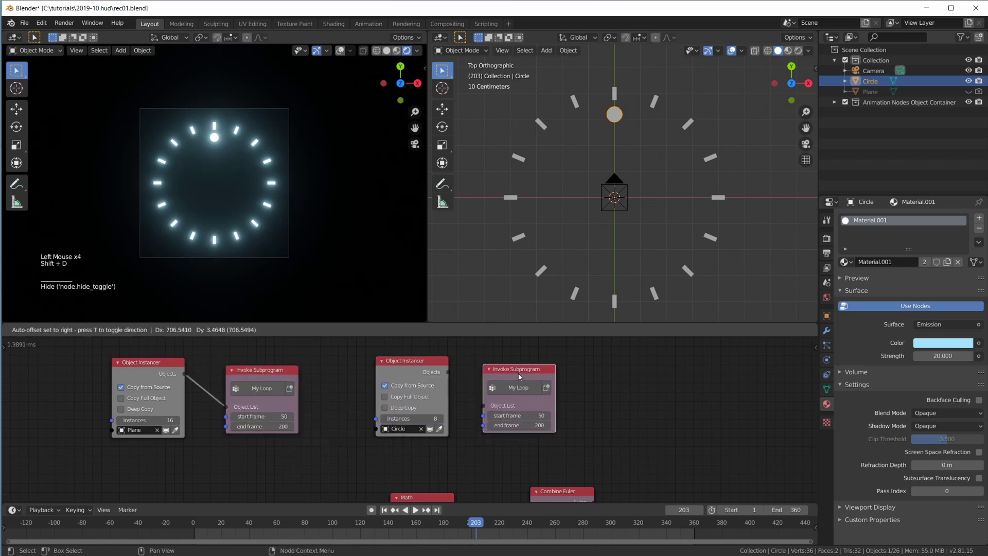
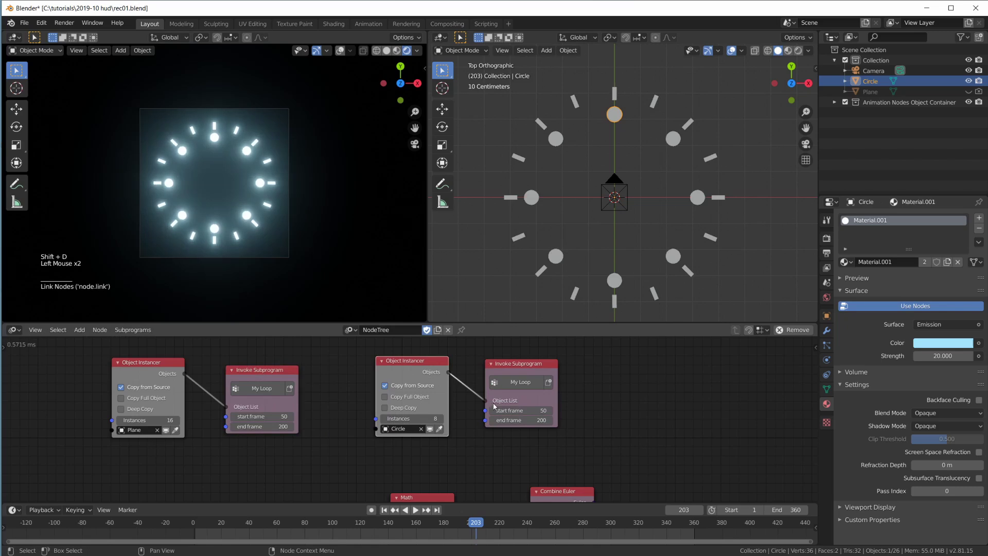
- Raise the circle instance count and enter the duplicated loop's frame values
click(531, 375)
click(446, 423)
click(445, 423)
double_click(446, 423)
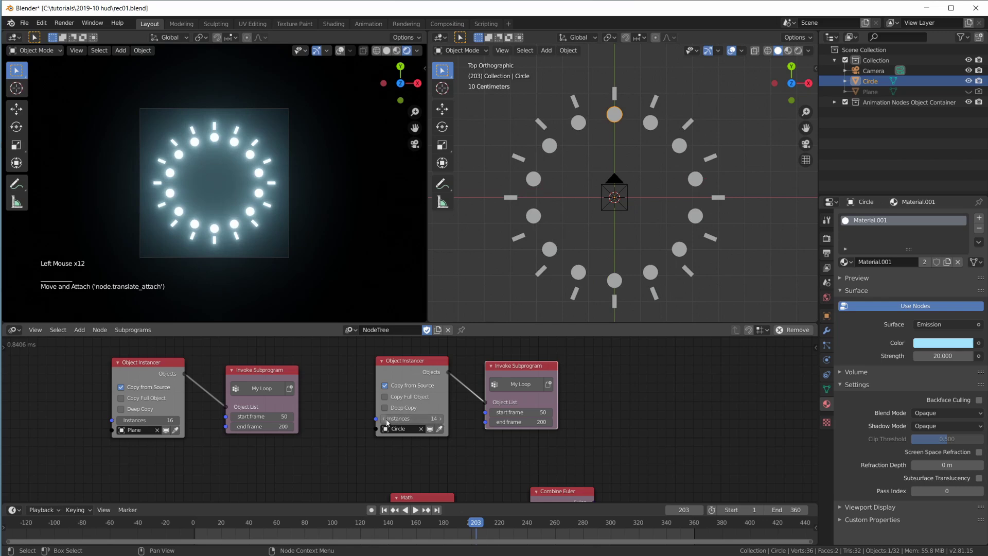
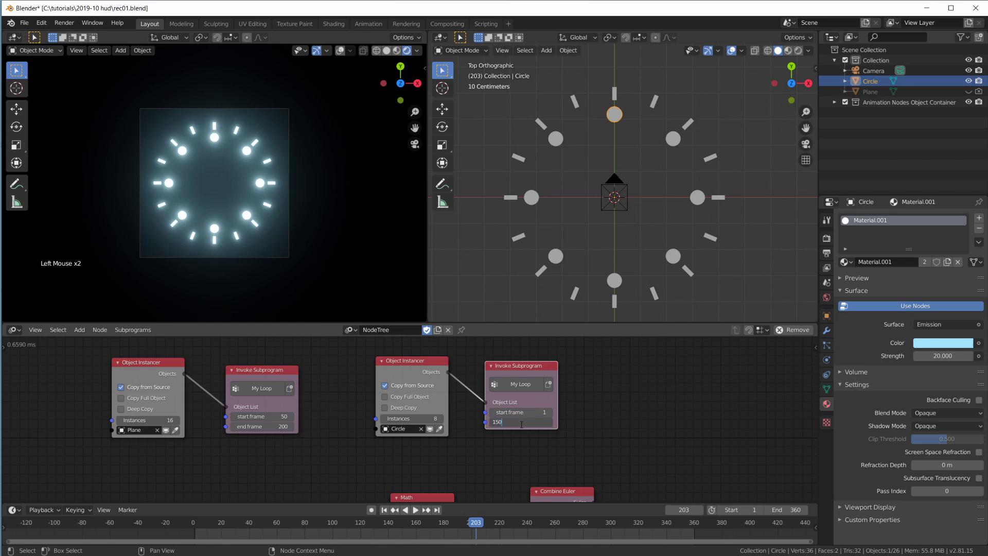
- Set the timeline End to 200 and play from frame 1 to preview dots and bars forming rings
click(198, 528)
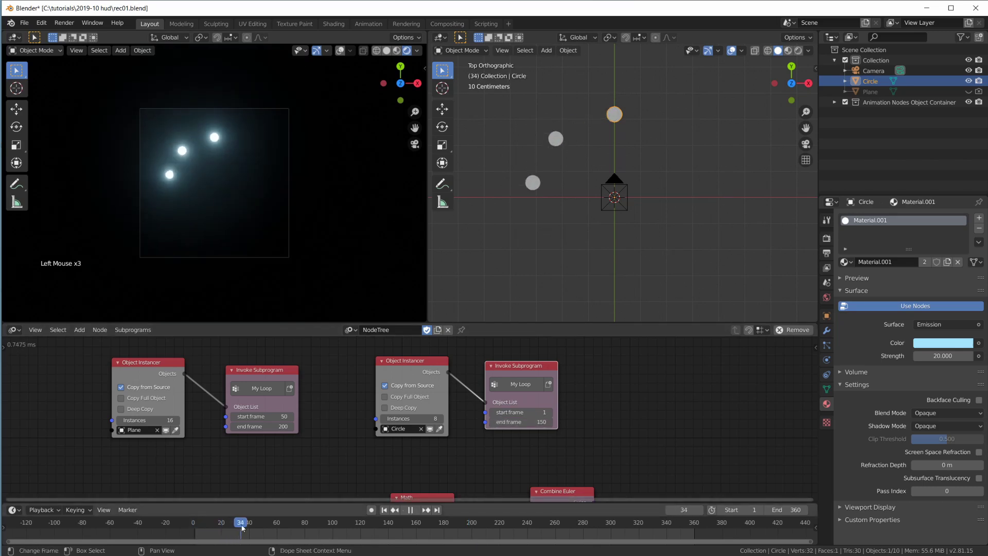
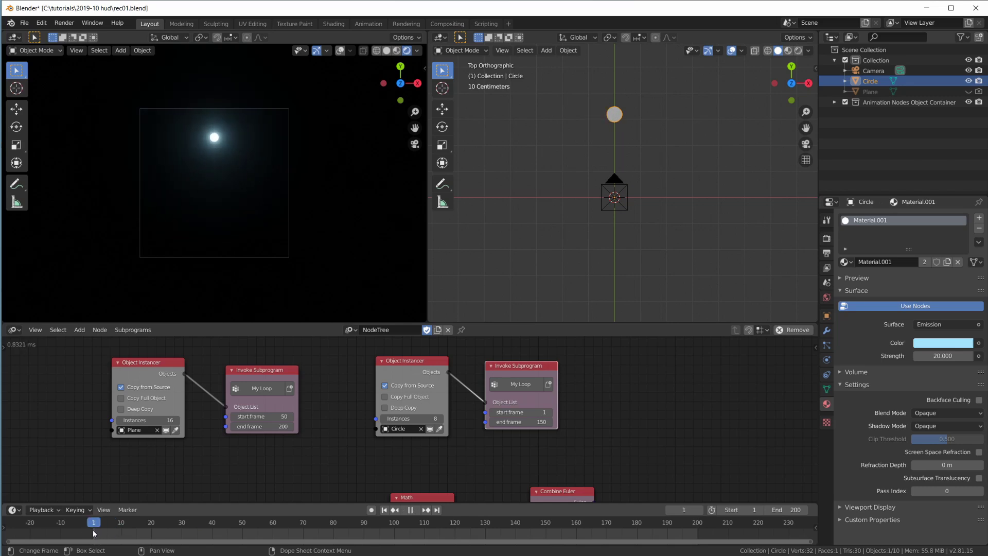
click(99, 529)
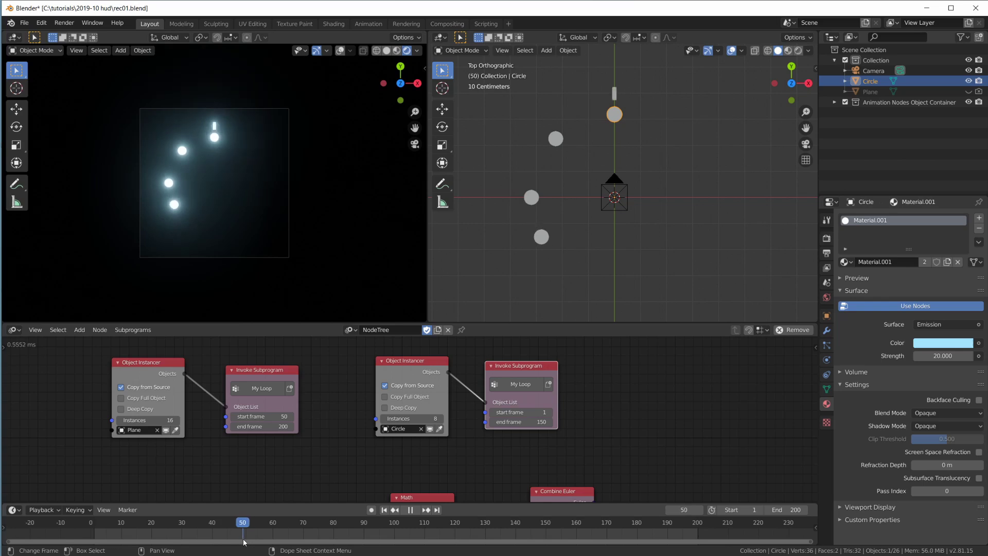
click(251, 526)
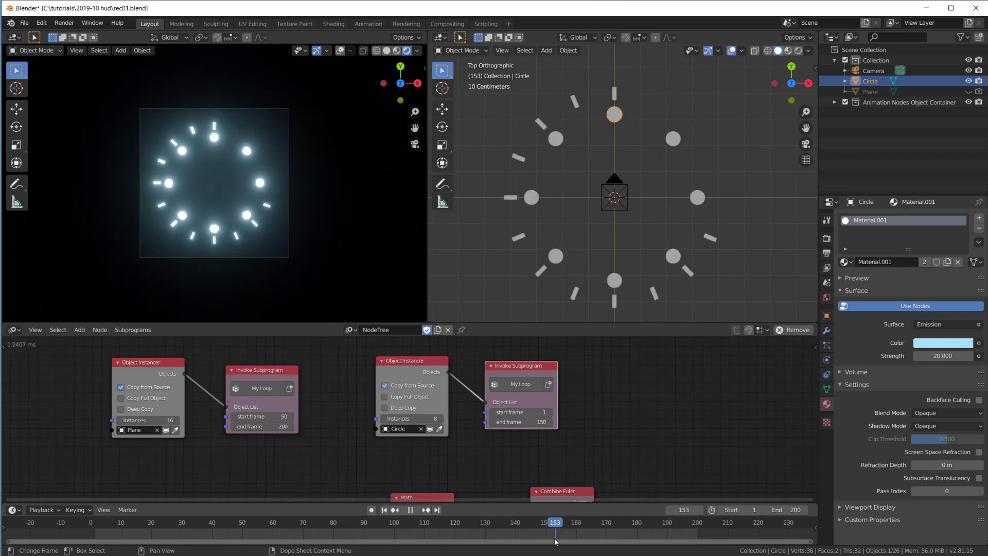
- Pan and zoom the Node Editor to recentre the node tree
scroll(down, 3)
middle_click(438, 384)
scroll(up, 3)
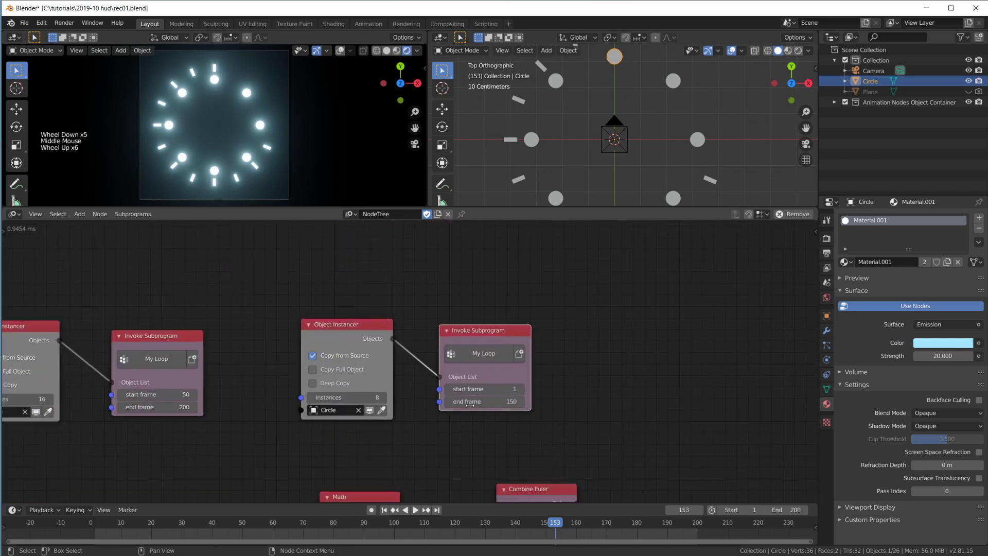